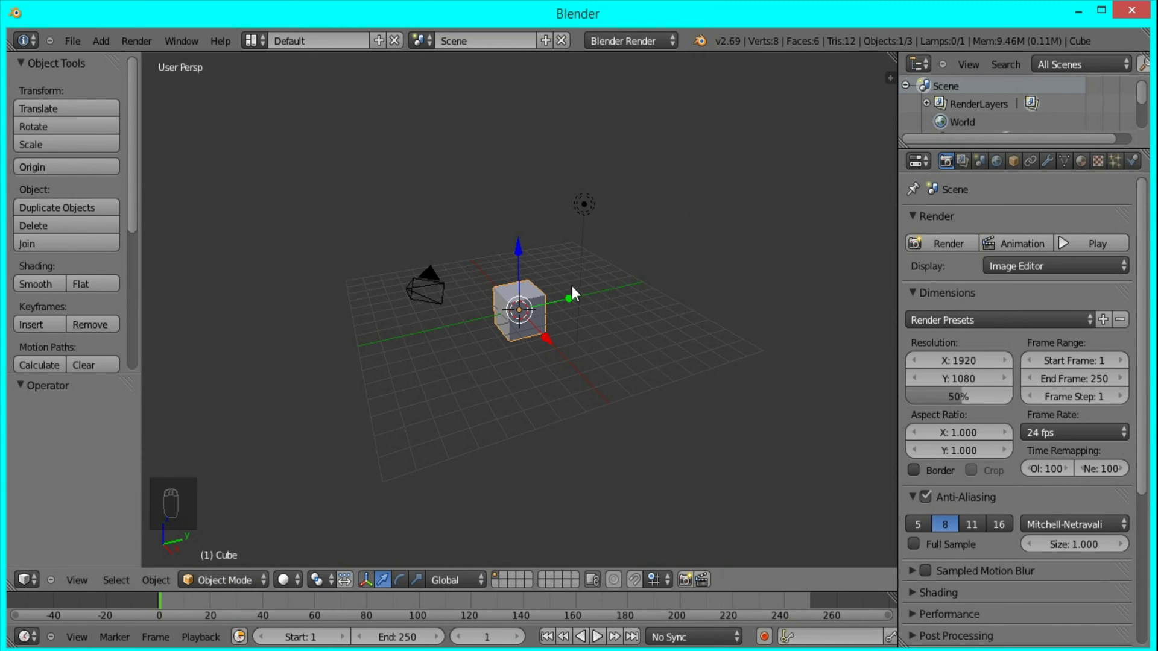
# Delete the default cube and lamp, add a torus and rotate it 90° about X
pyautogui.press('x')
pyautogui.press('x')
pyautogui.press('shift+a')
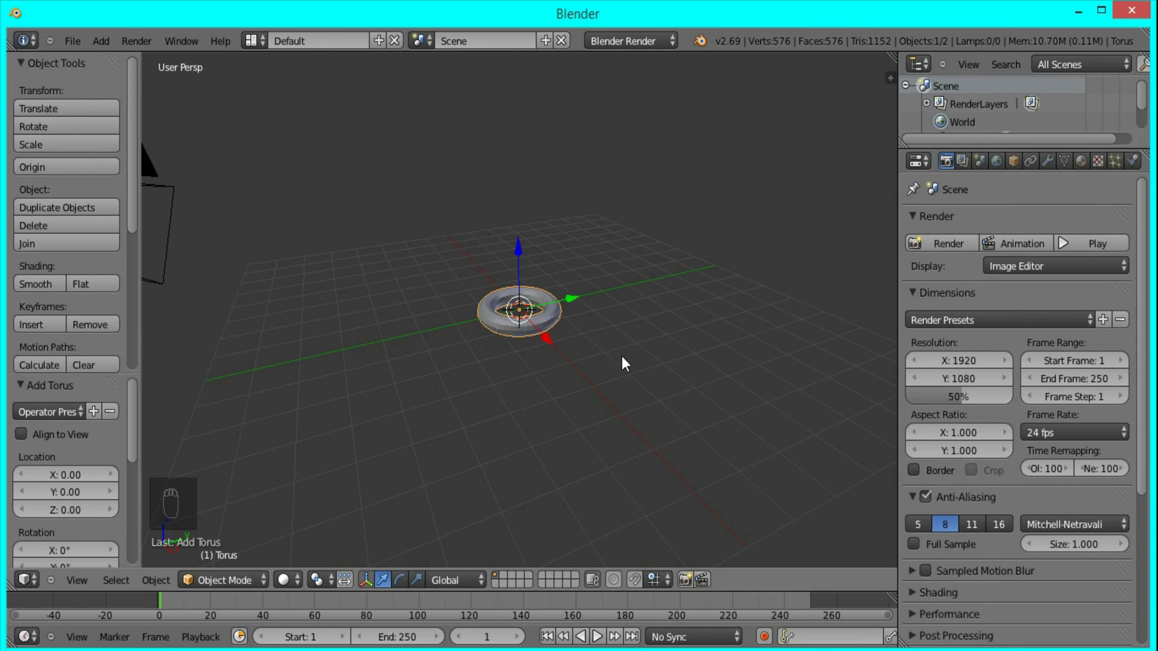
pyautogui.moveTo(532, 286); pyautogui.dragTo(565, 240)
pyautogui.press('r')
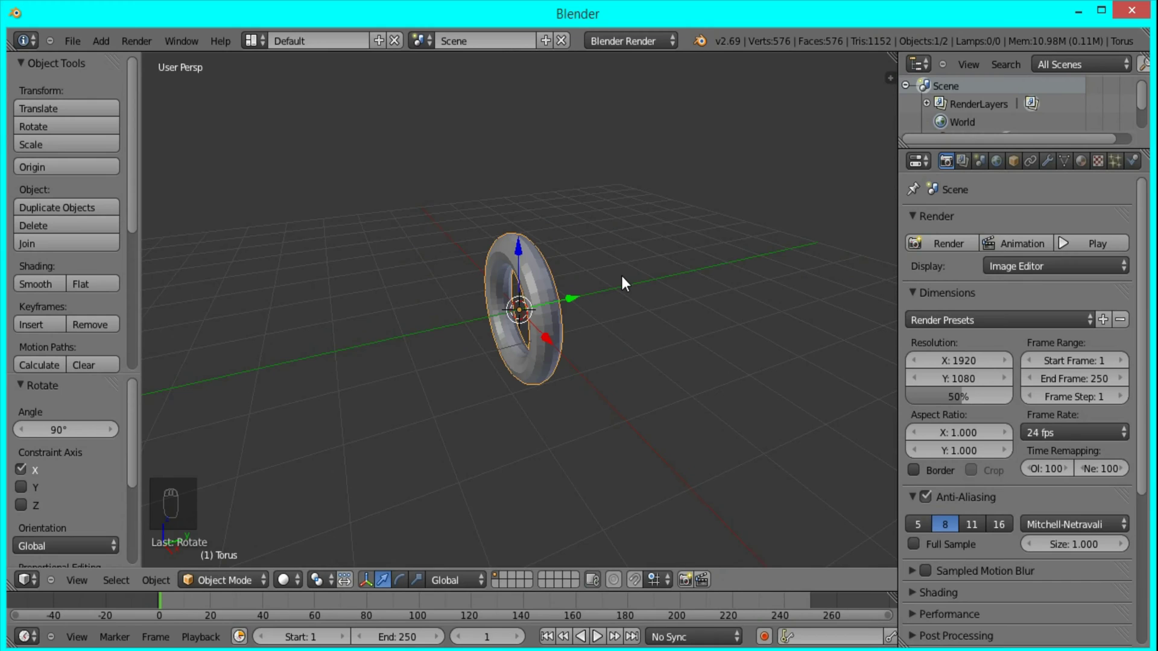
# In front orthographic view, enter Edit Mode and scale the whole torus mesh up to about 1.39
pyautogui.press('KP_1')
pyautogui.press('KP_5')
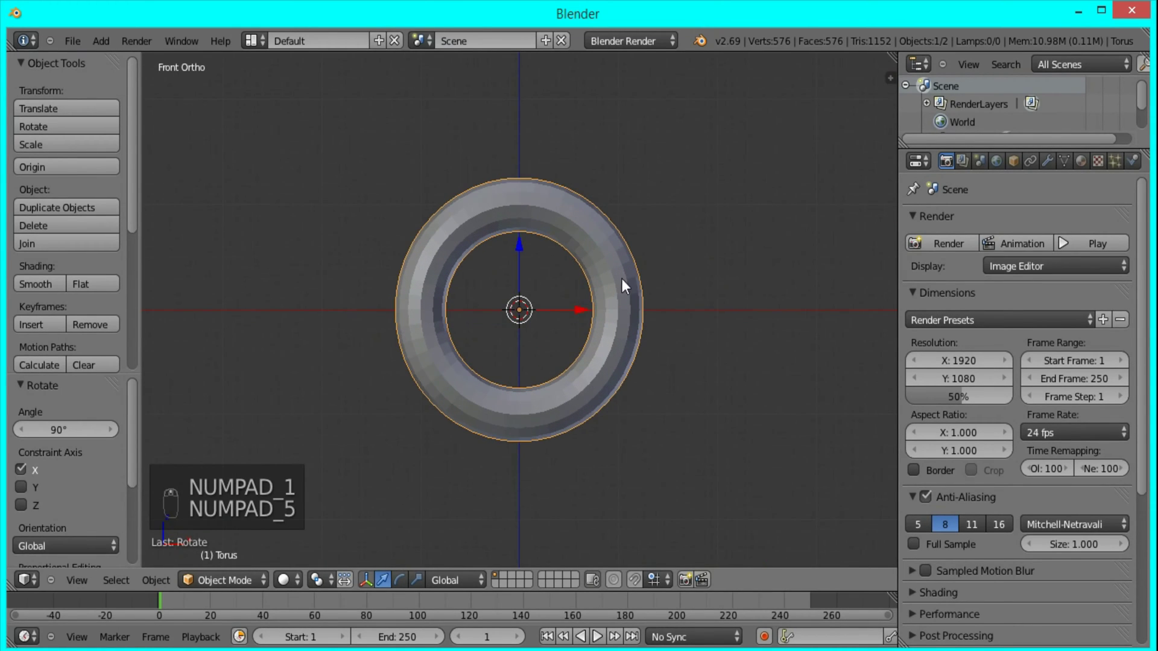
pyautogui.press('Tab')
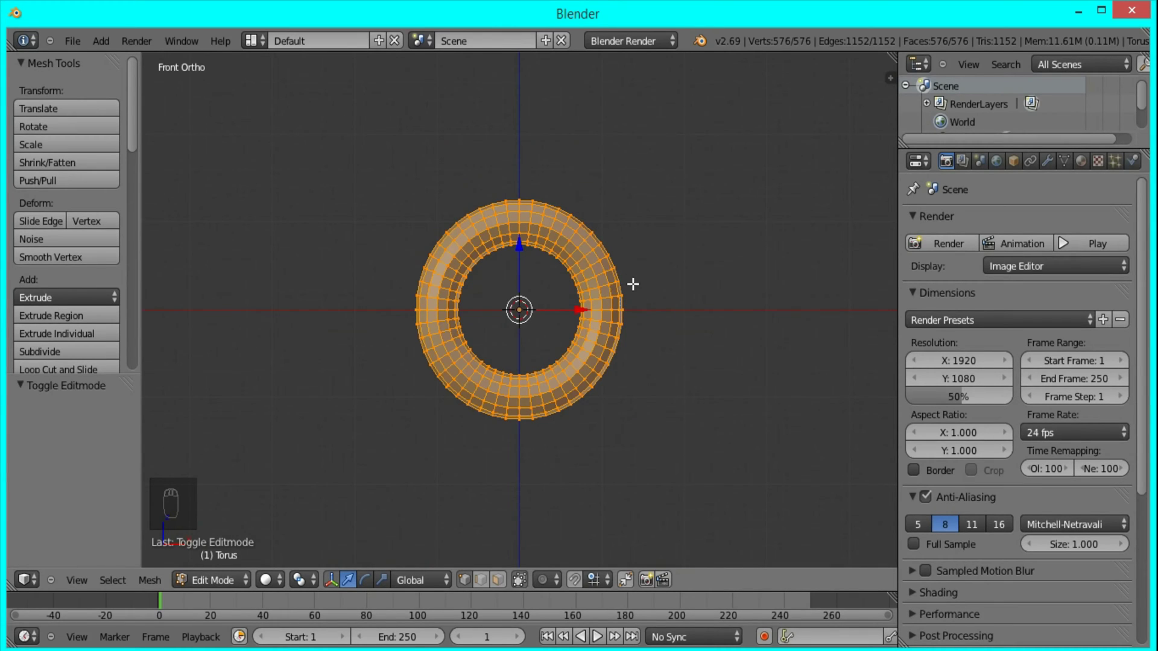
pyautogui.press('s')
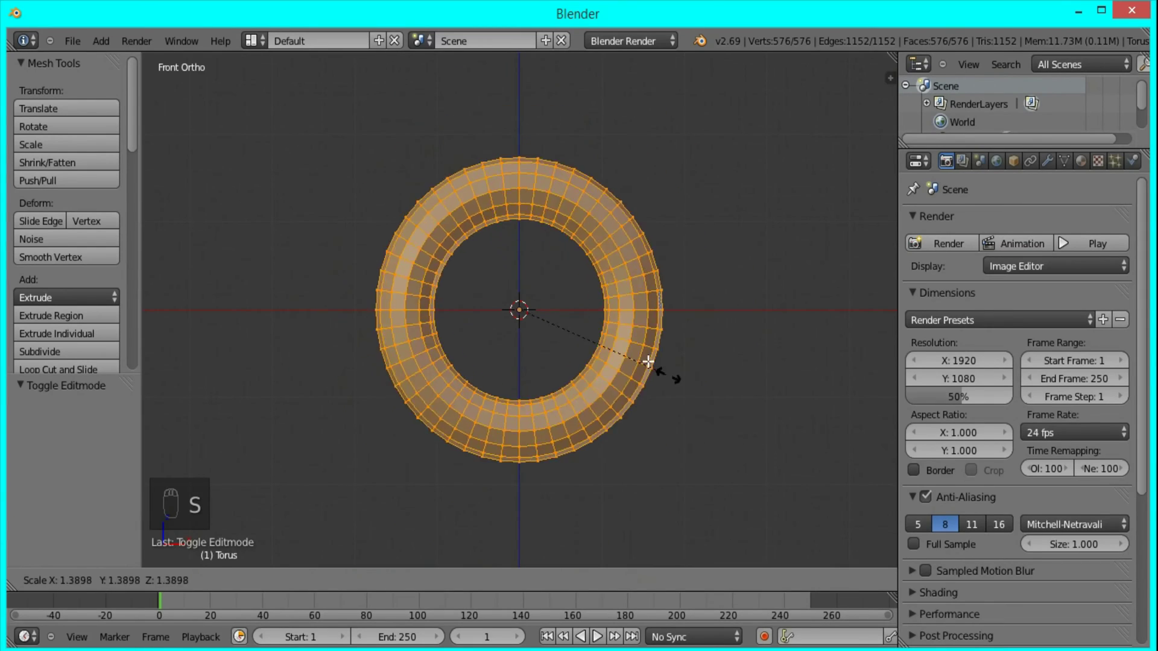
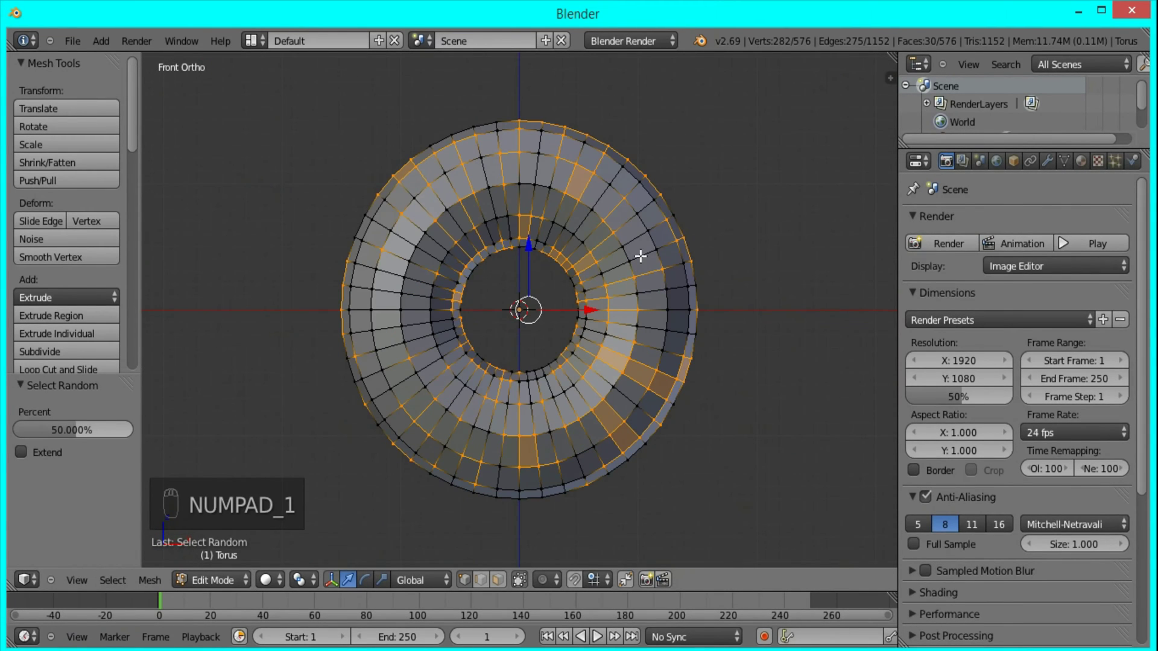
# Scale several random face selections outward and inward to give the ring a jagged, spiky outline
pyautogui.press('s')
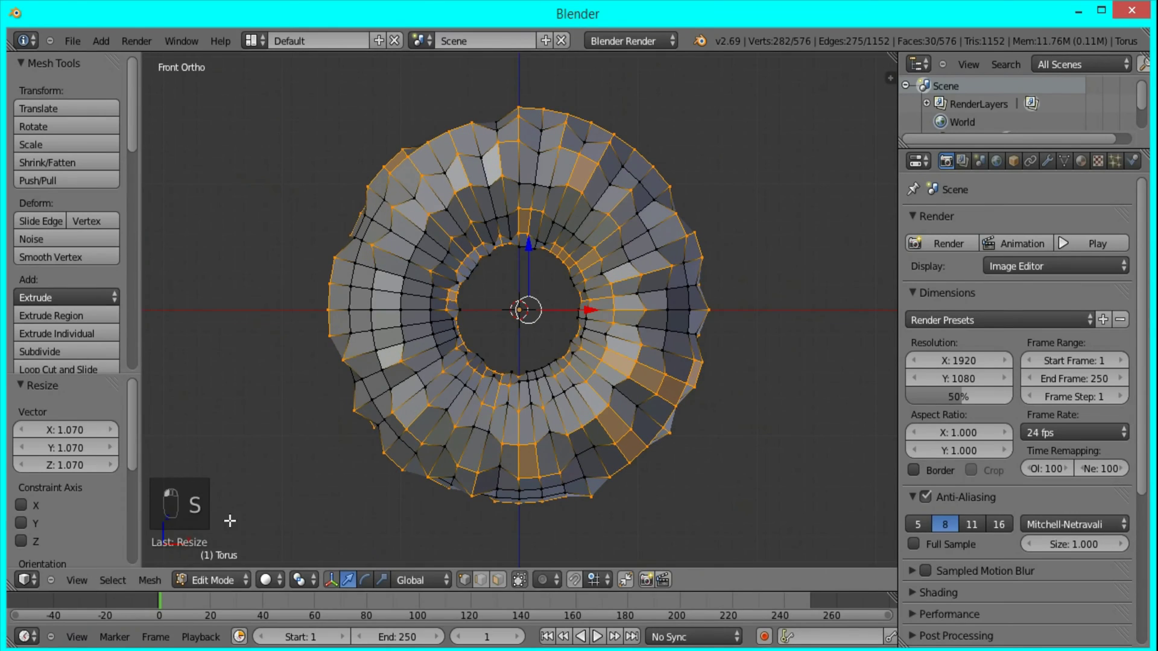
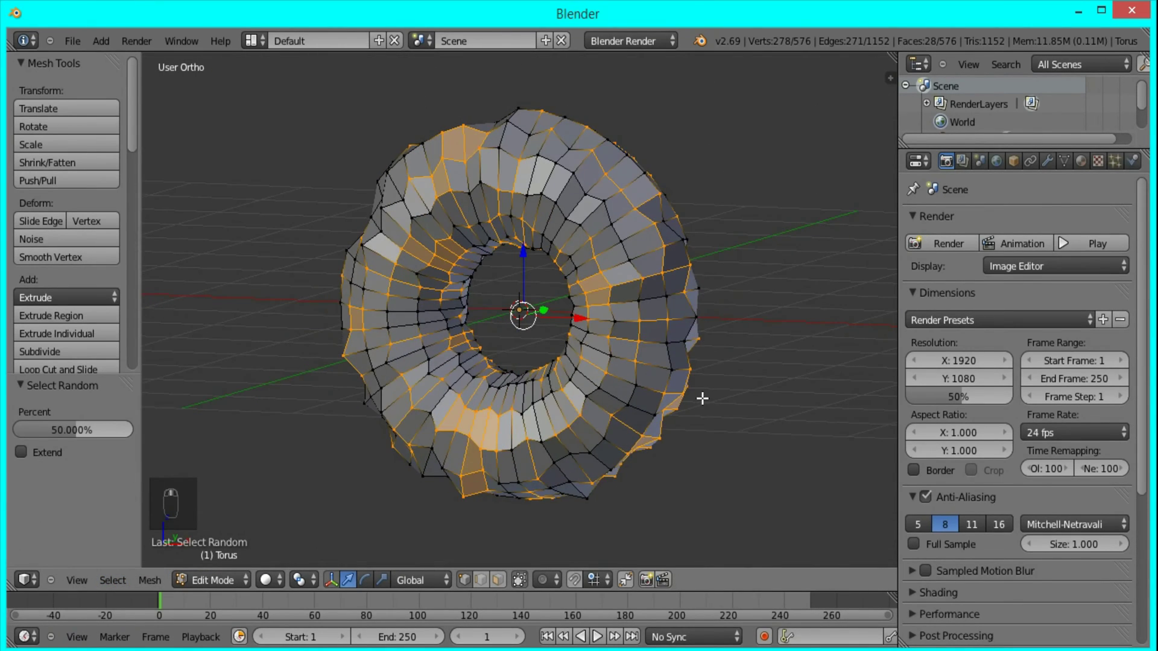
pyautogui.press('KP_1')
pyautogui.press('s')
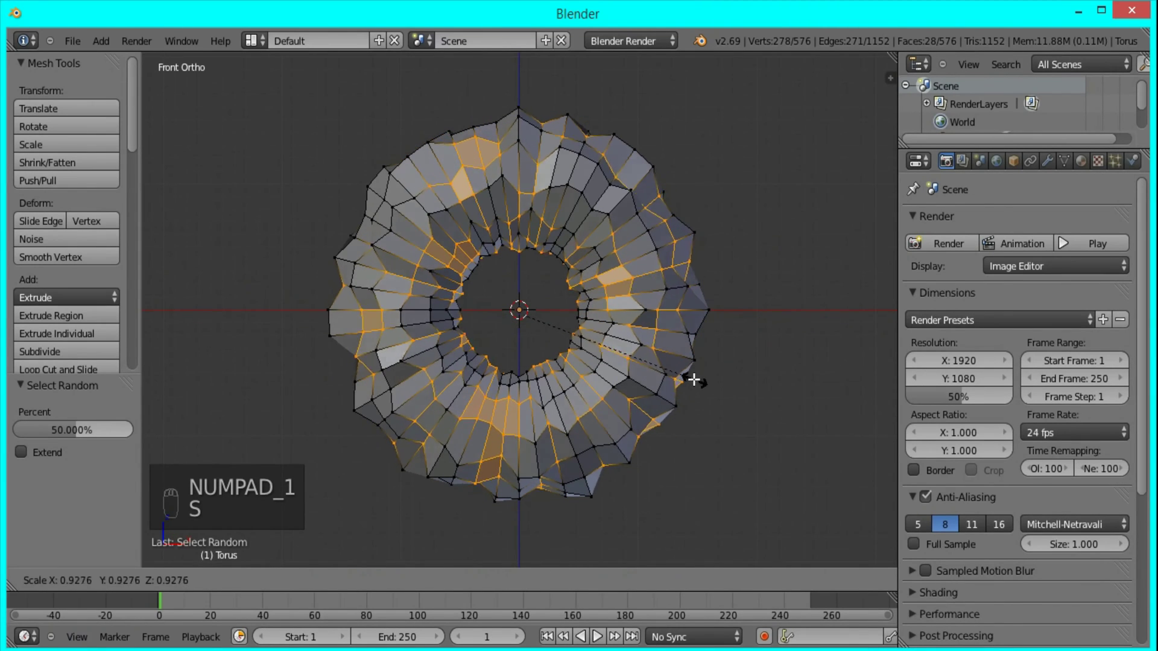
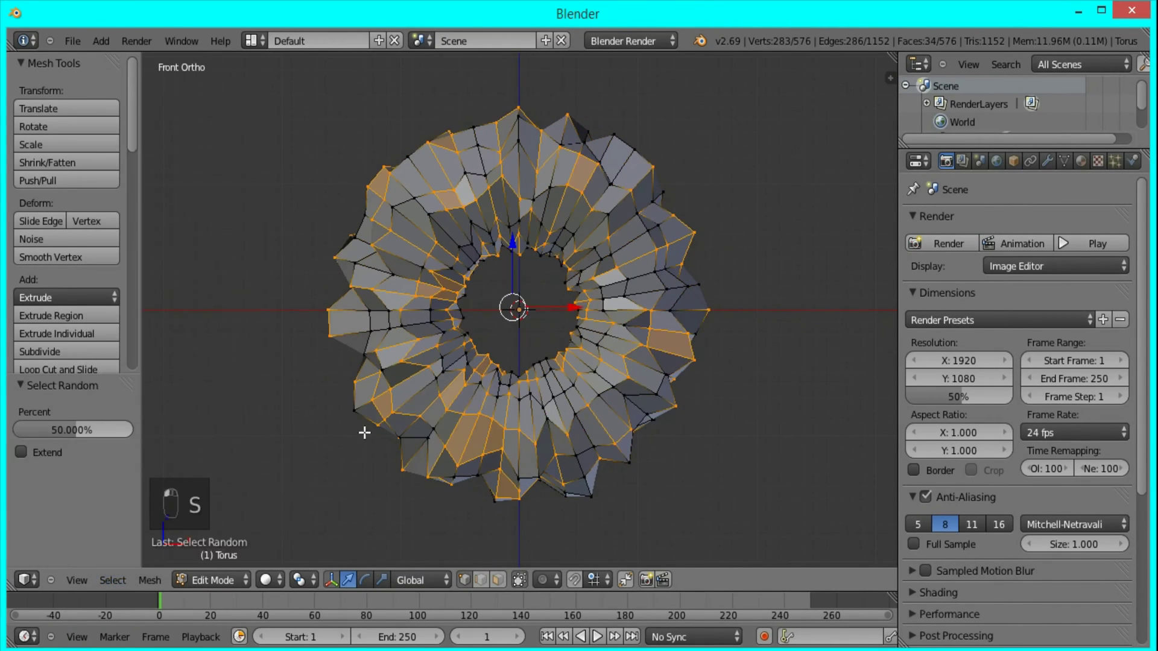
pyautogui.press('s')
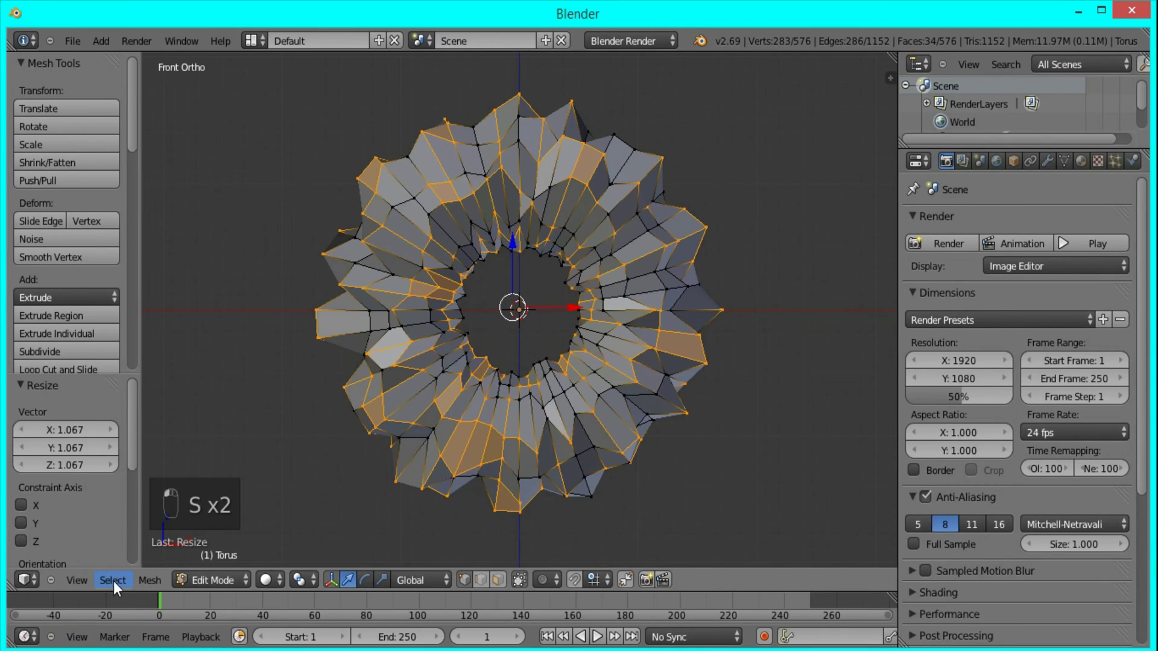
pyautogui.press('s')
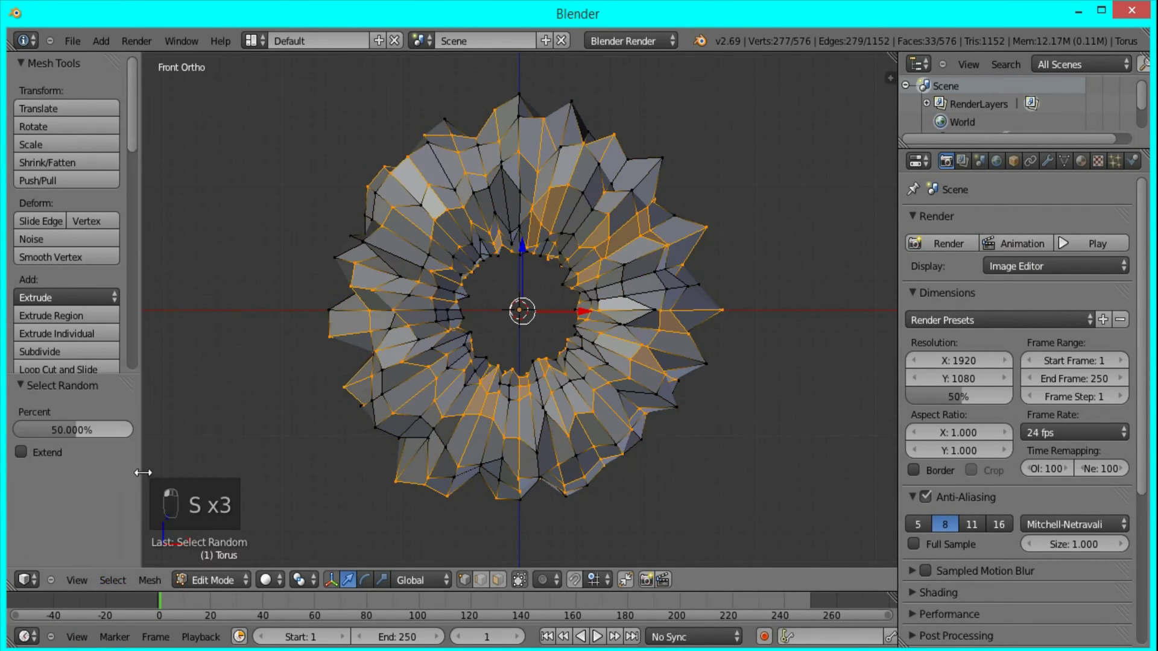
pyautogui.press('s')
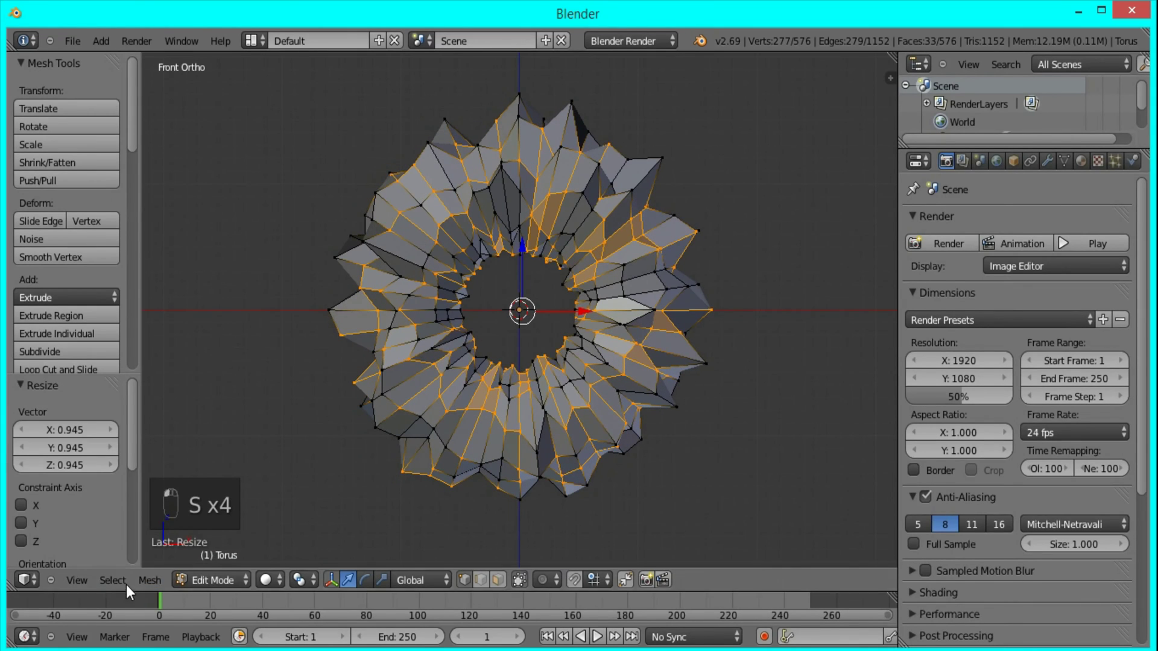
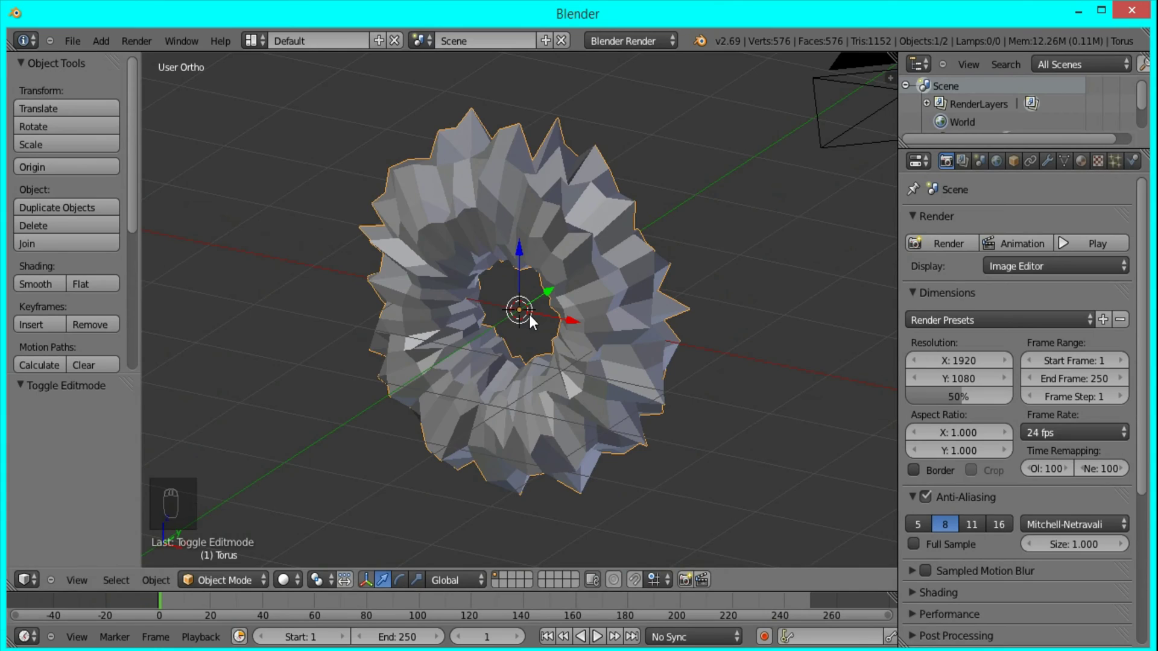
# Add a level-2 Subdivision Surface modifier and set the torus shading to Smooth
pyautogui.press('ctrl+2')
pyautogui.moveTo(1050, 169); pyautogui.dragTo(38, 279)
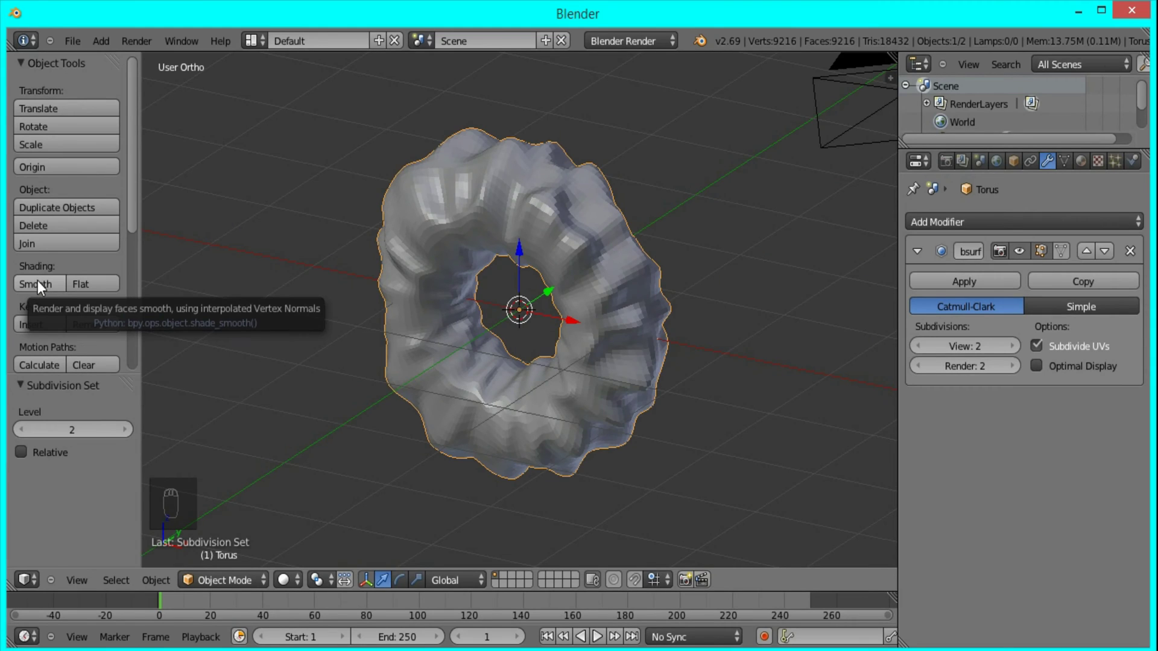
pyautogui.moveTo(42, 288); pyautogui.dragTo(655, 242)
pyautogui.press('KP_1')
pyautogui.moveTo(654, 242); pyautogui.dragTo(1038, 227)
pyautogui.click(1038, 227)
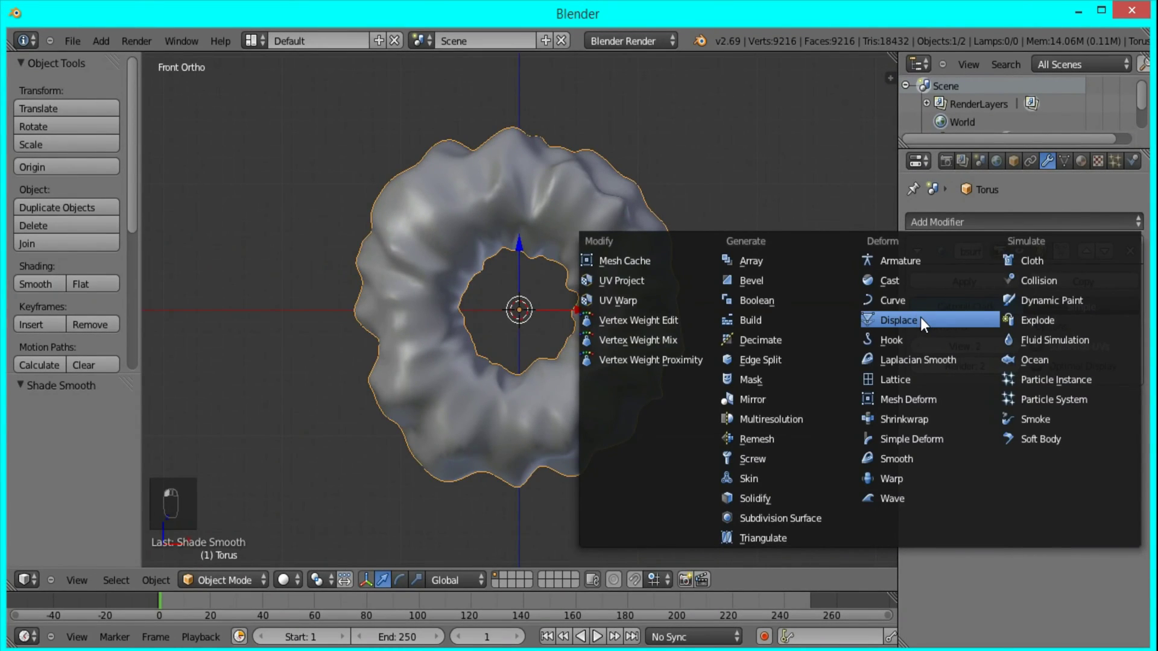
# Add a Displace modifier with a new Clouds texture, strength 2.5 and noise size 0.50
pyautogui.middleClick(934, 320)
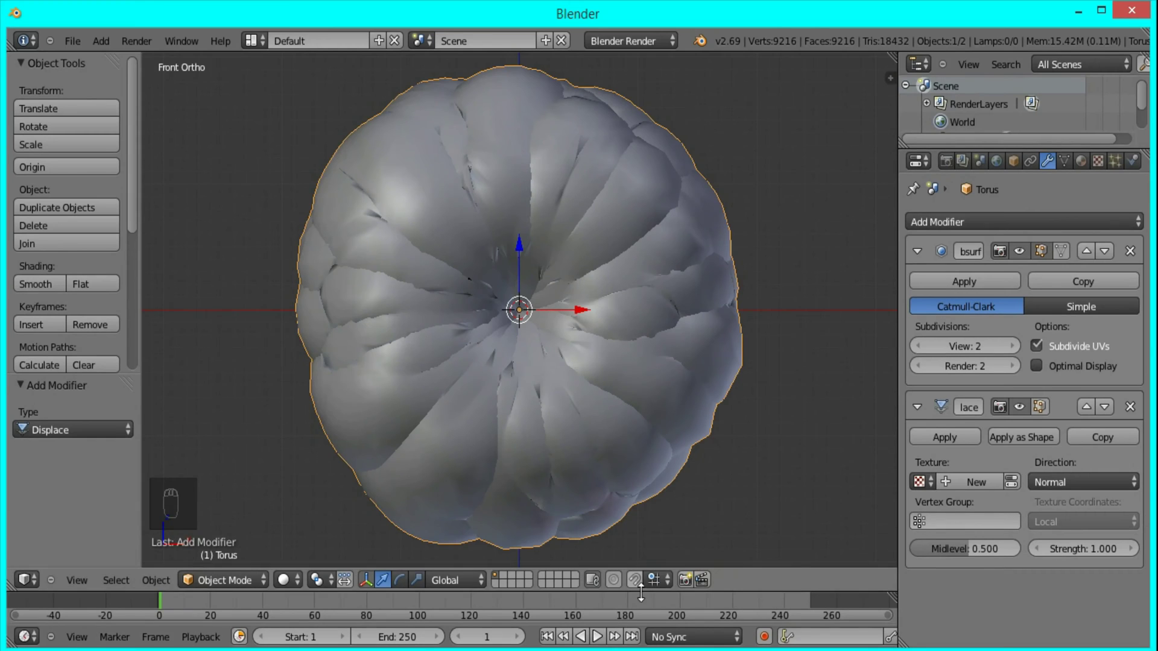
pyautogui.moveTo(982, 485); pyautogui.dragTo(960, 489)
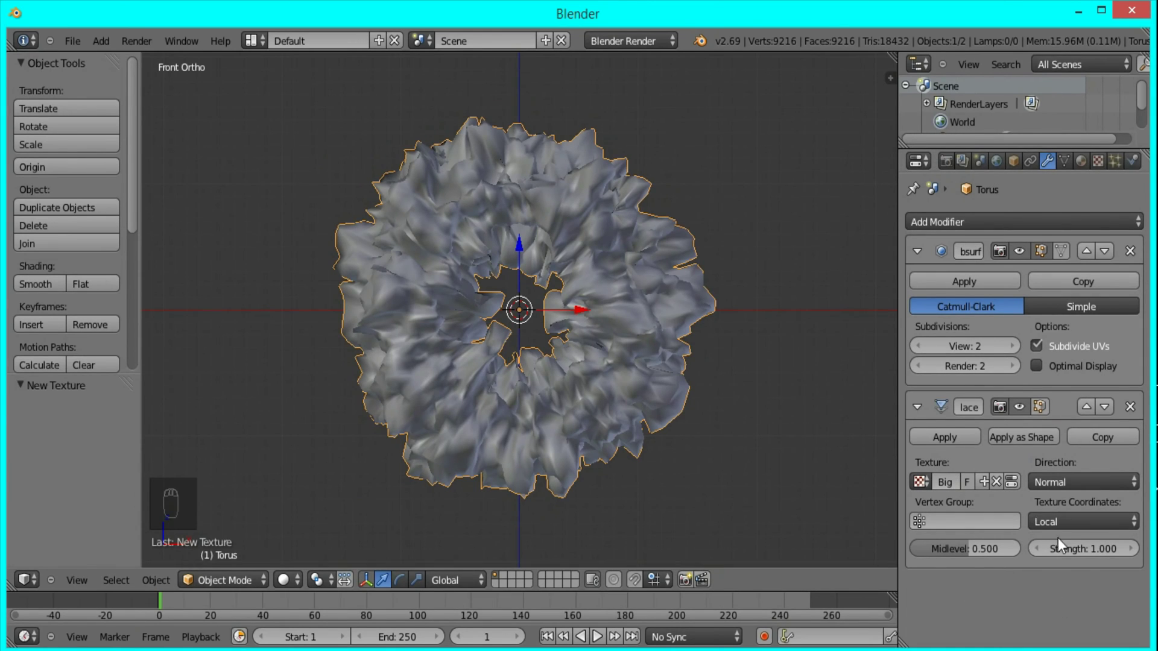
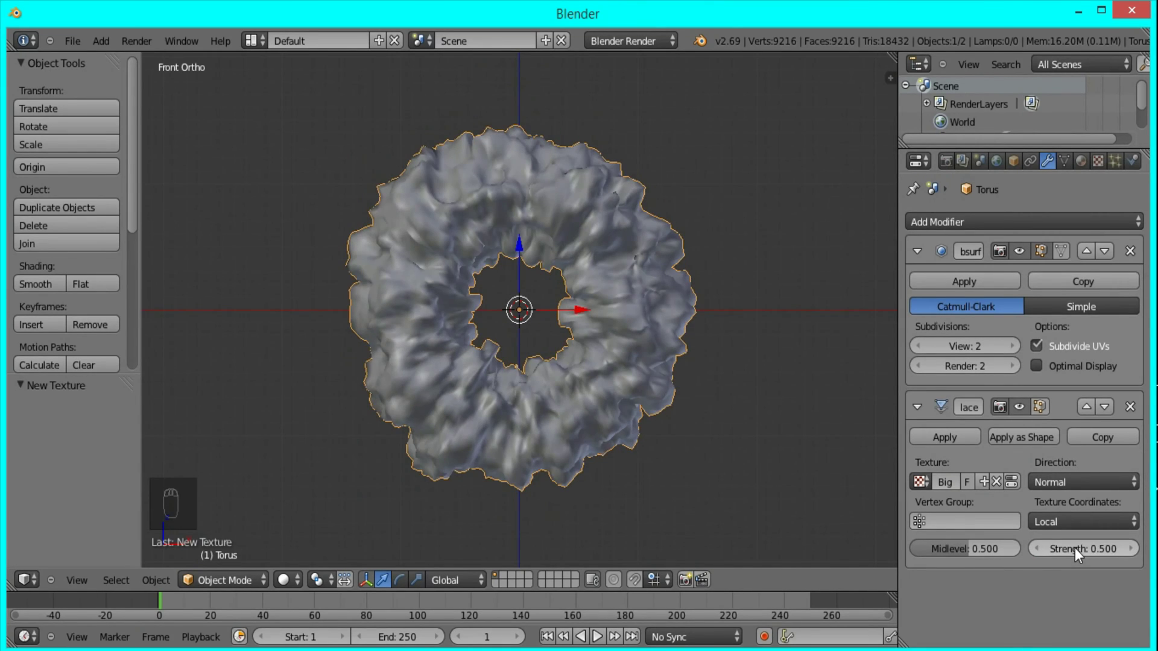
pyautogui.moveTo(1079, 555); pyautogui.dragTo(1071, 550)
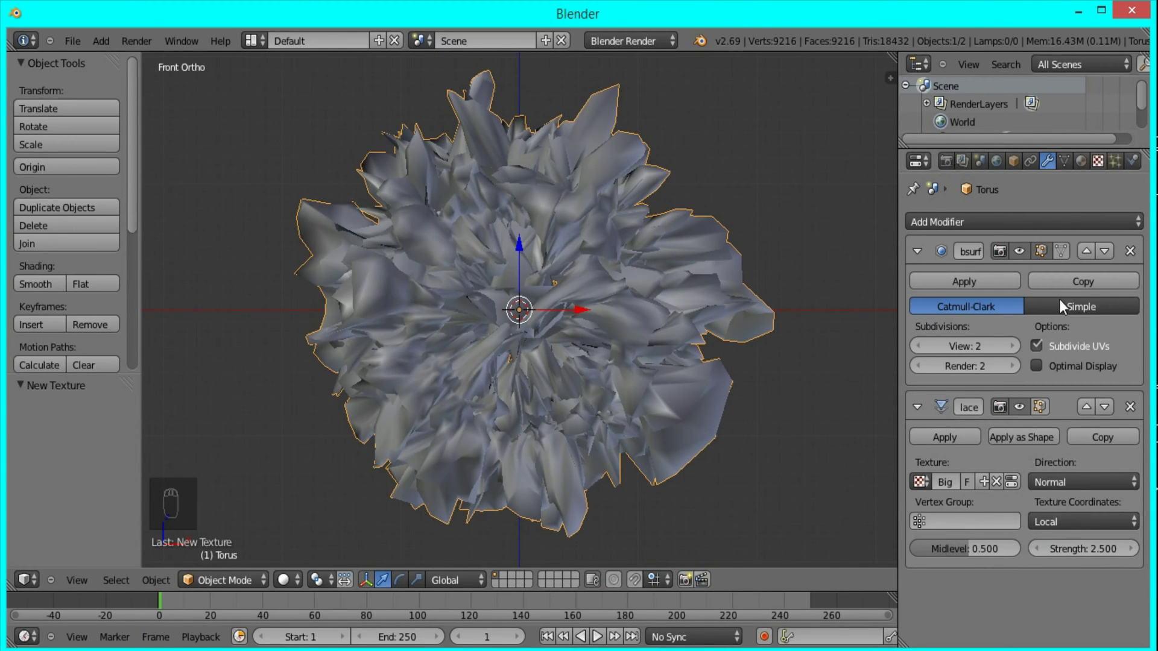
pyautogui.moveTo(1017, 489); pyautogui.dragTo(963, 597)
pyautogui.moveTo(963, 598); pyautogui.dragTo(960, 594)
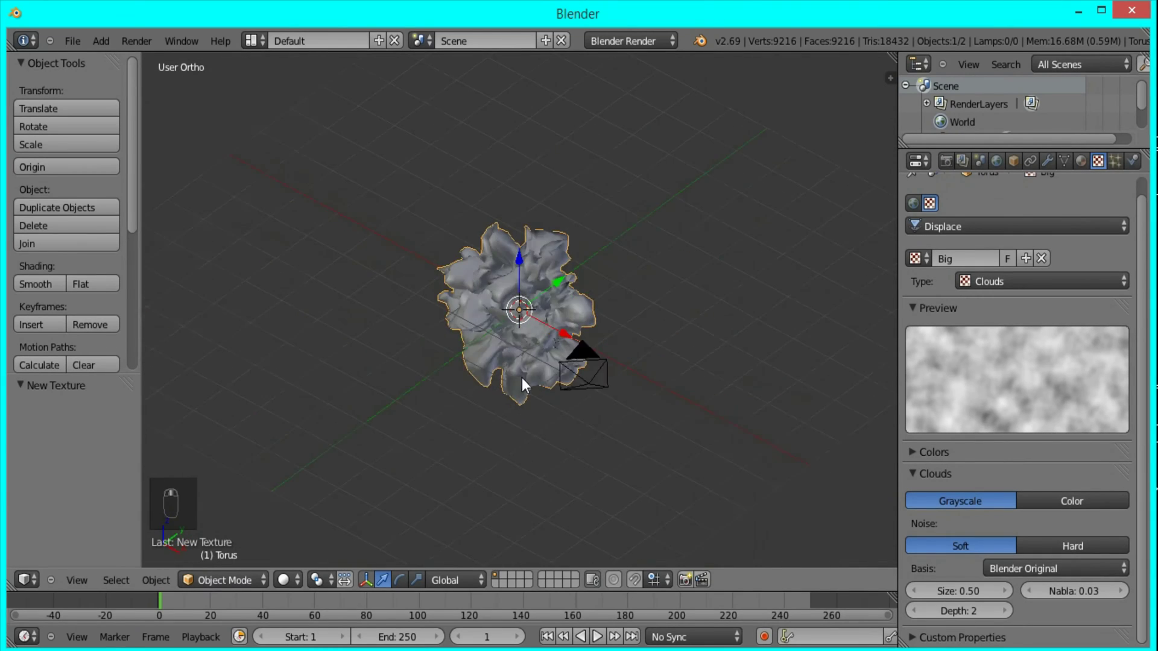
# In Edit Mode, scale the whole torus mesh up by 2 so the displacement forms denser spikes
pyautogui.press('KP_1')
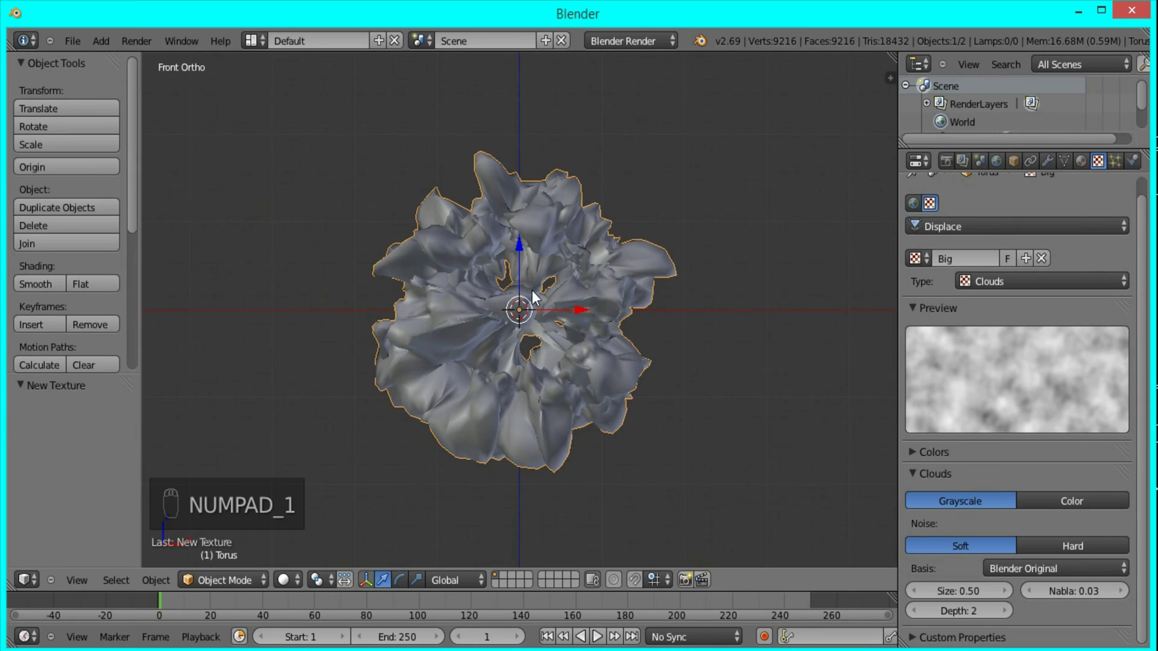
pyautogui.press('Tab')
pyautogui.press('a')
pyautogui.press('a')
pyautogui.press('s')
pyautogui.press('Tab')
pyautogui.middleClick(543, 299)
pyautogui.press('KP_1')
pyautogui.press('Tab')
pyautogui.press('s')
pyautogui.press('Tab')
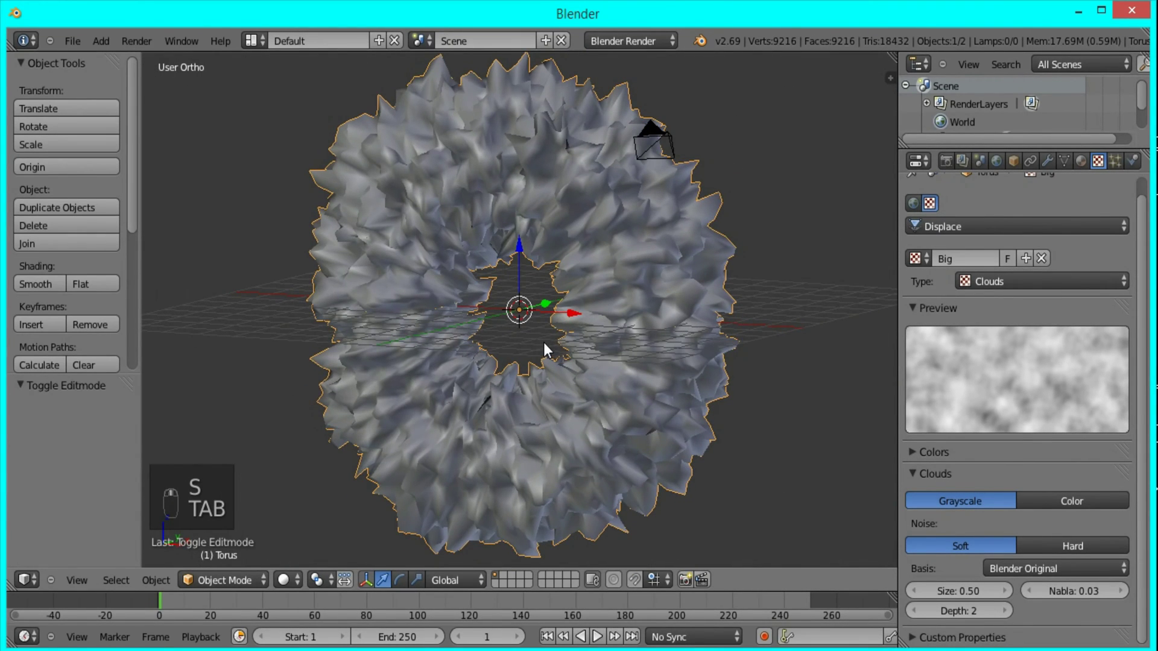
pyautogui.press('KP_1')
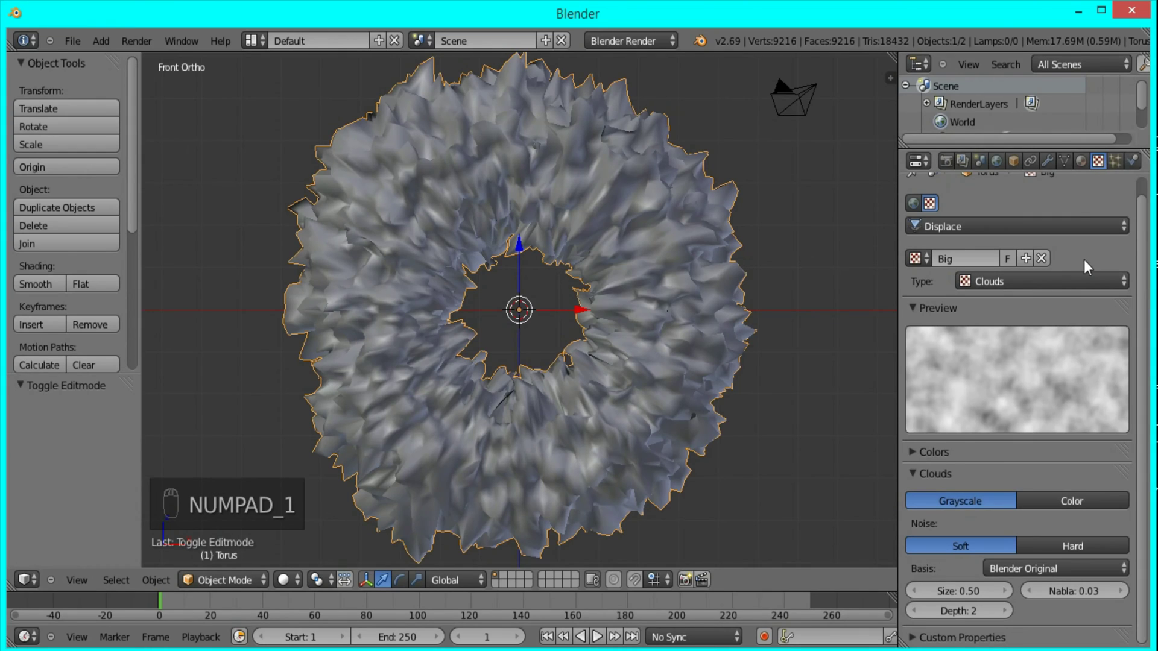
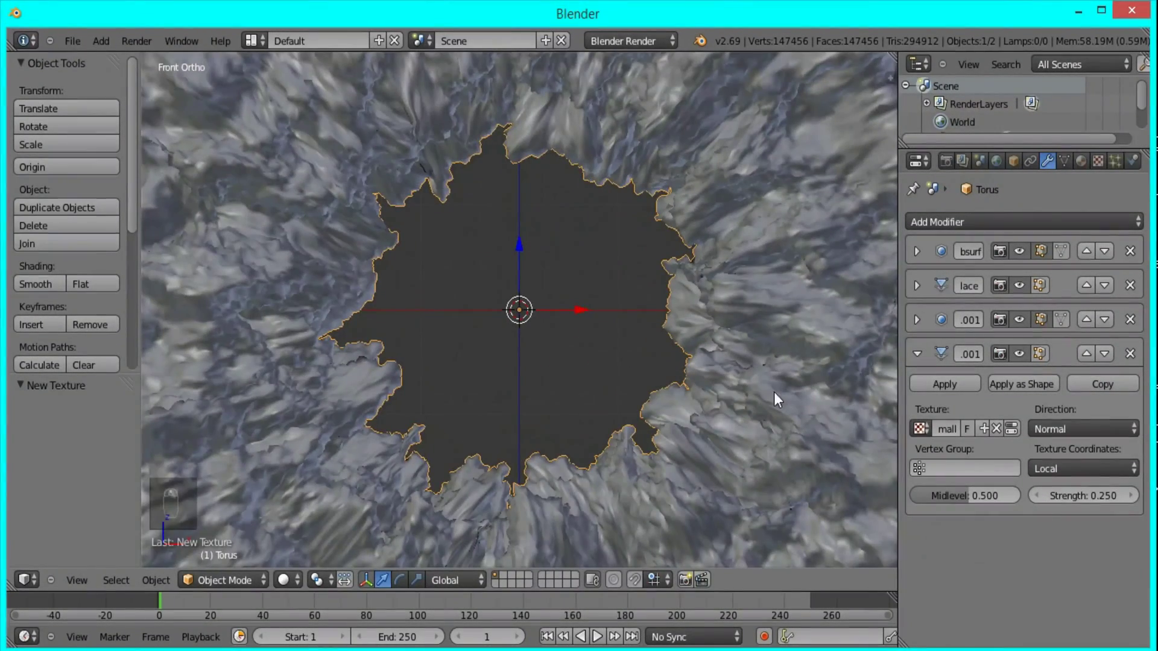
# Zoom out to bring the whole finely displaced torus back into front view
pyautogui.middleClick(741, 421)
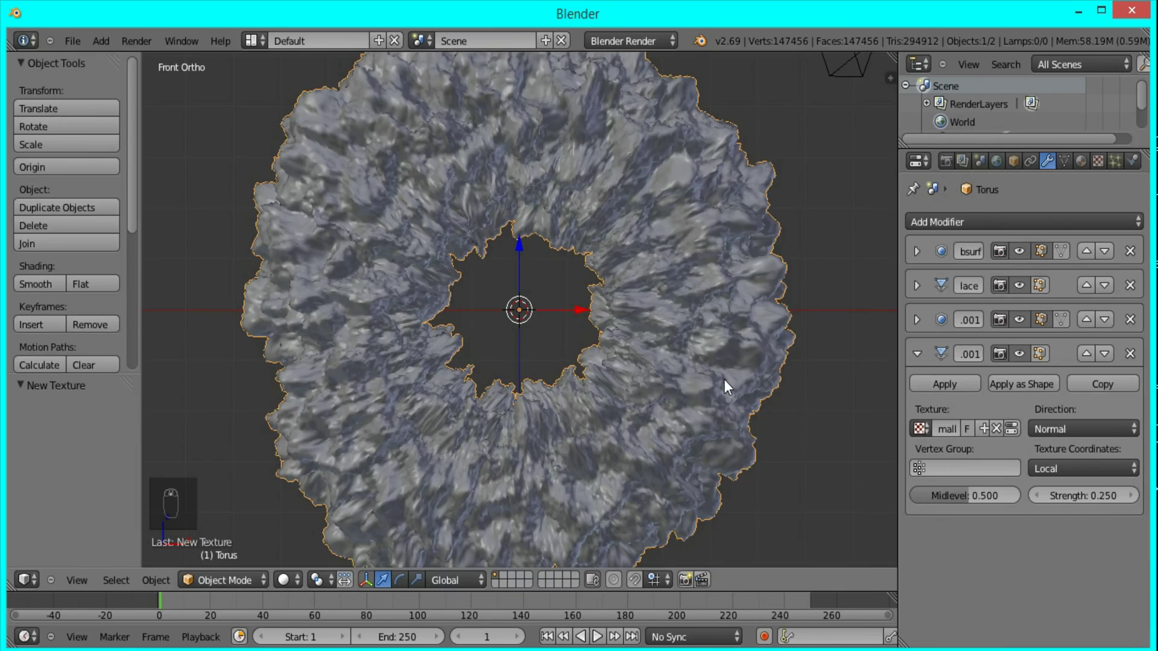
pyautogui.press('KP_1')
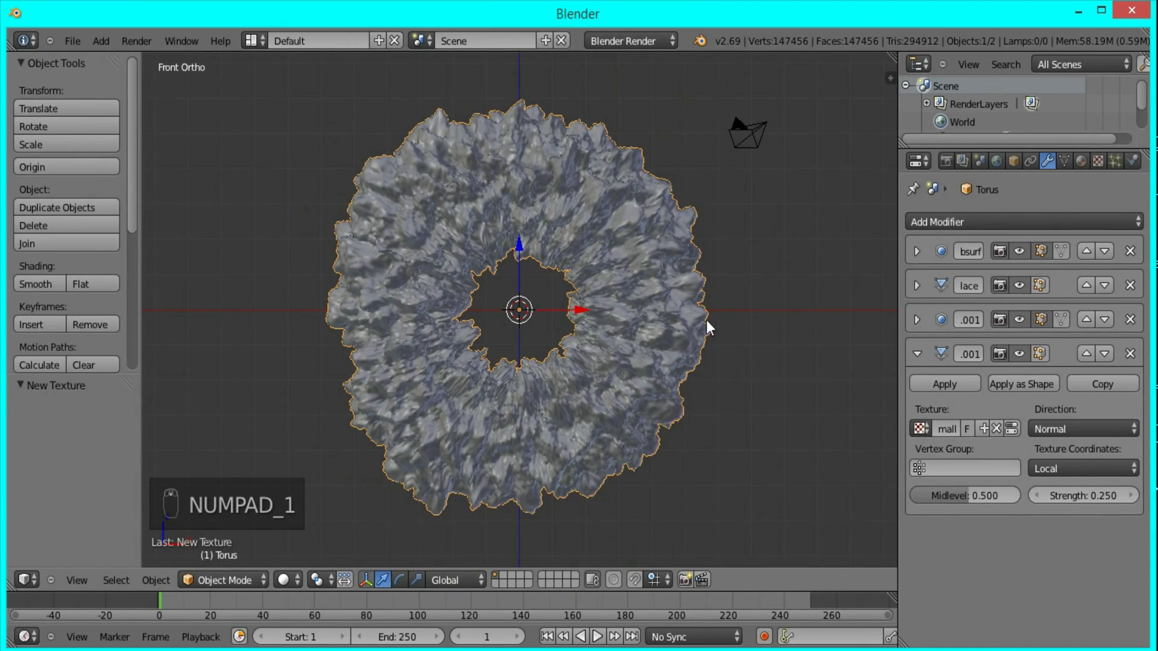
pyautogui.press('Tab')
pyautogui.press('alt+s')
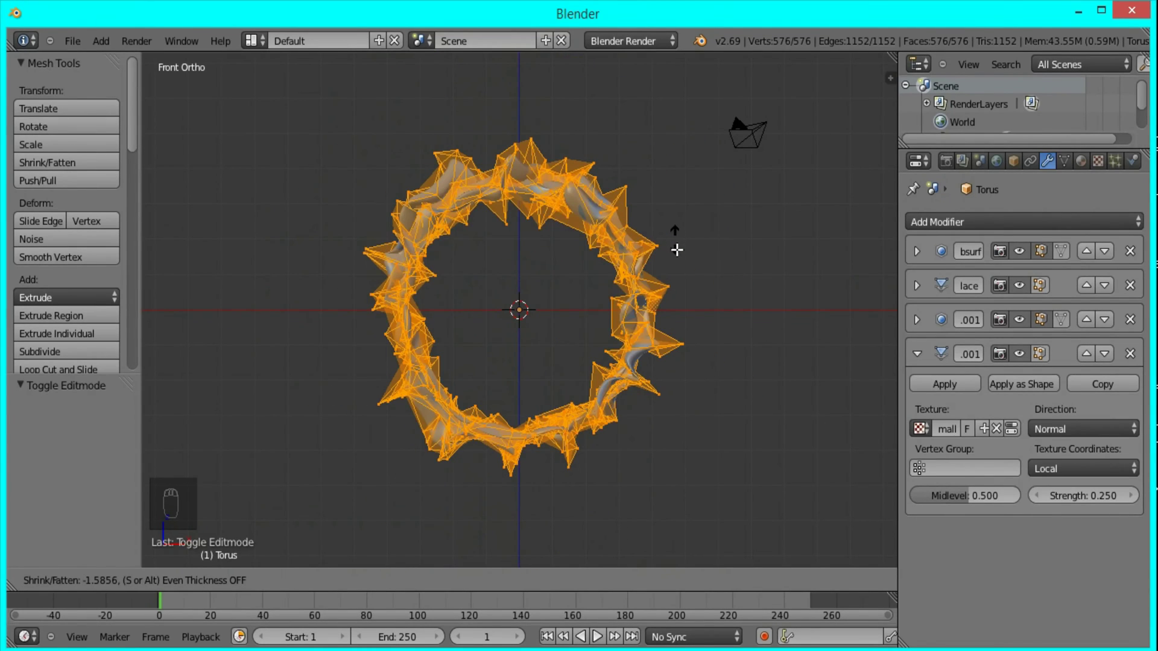
# Leave Edit Mode, zoom out and switch the render engine to Cycles Render
pyautogui.press('Tab')
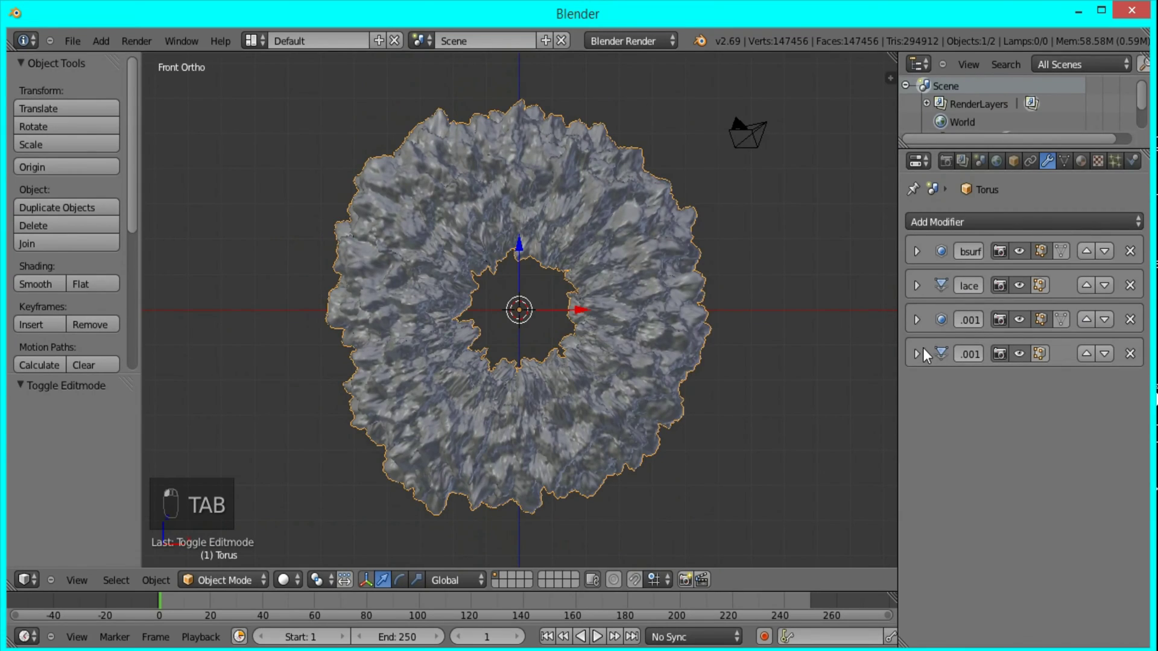
pyautogui.moveTo(612, 354); pyautogui.dragTo(762, 255)
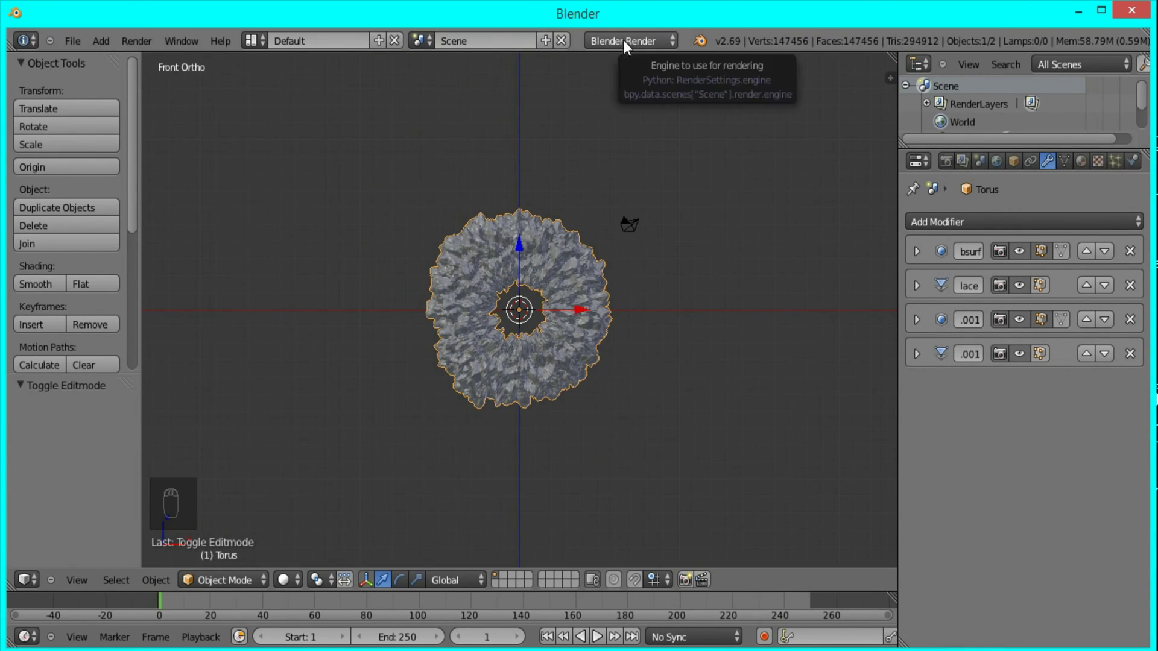
pyautogui.moveTo(633, 44); pyautogui.dragTo(1151, 192)
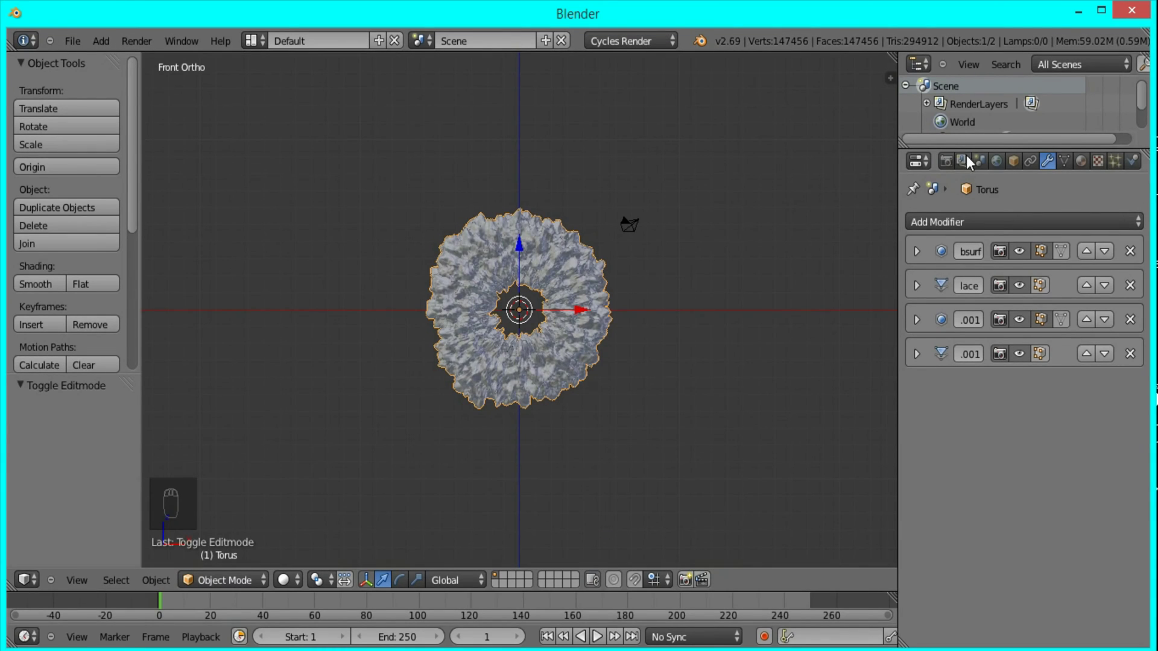
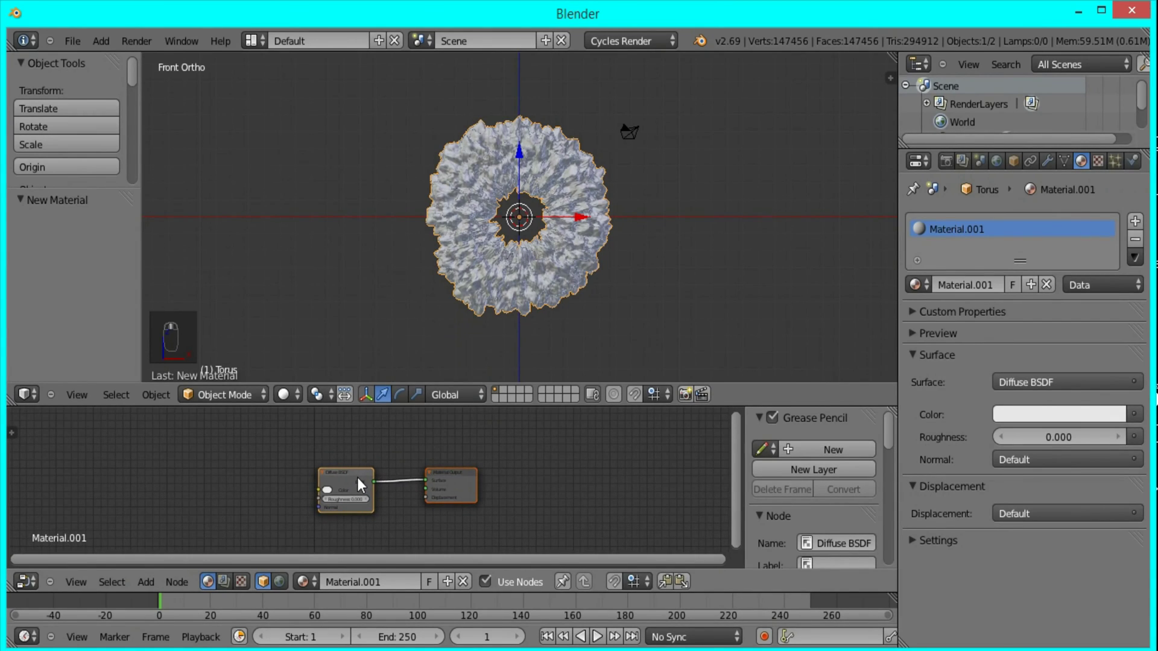
# Build a material mixing an Emission shader with a Transparent BSDF through a Mix Shader at 0.5
pyautogui.press('x')
pyautogui.press('shift+a')
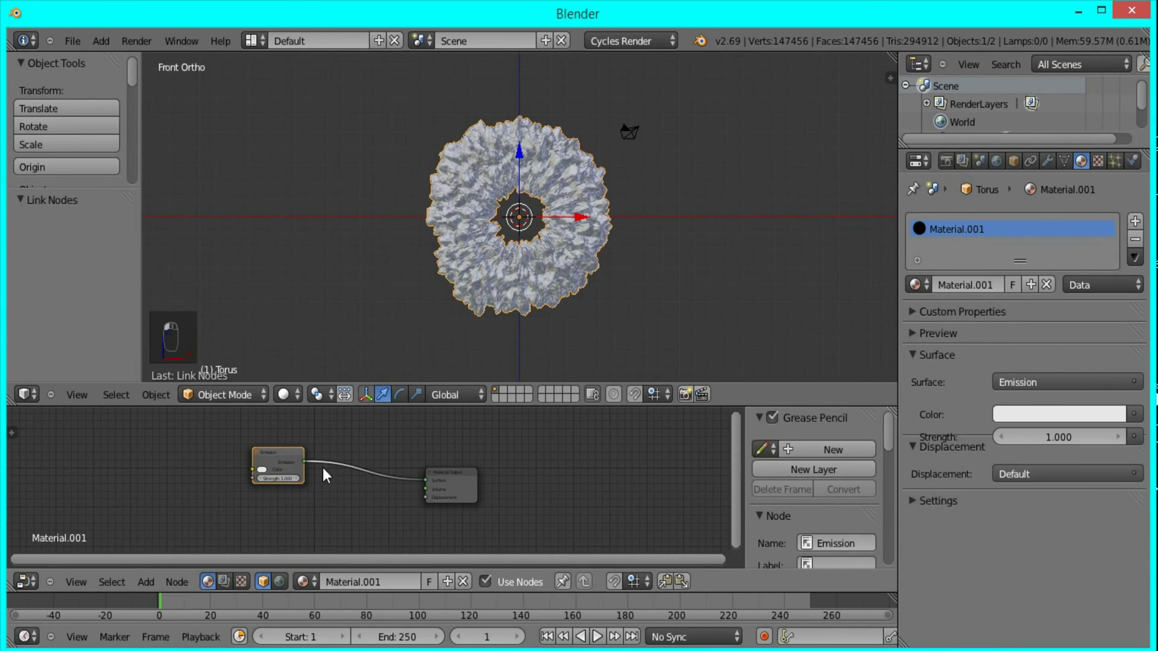
pyautogui.click(283, 467)
pyautogui.press('g')
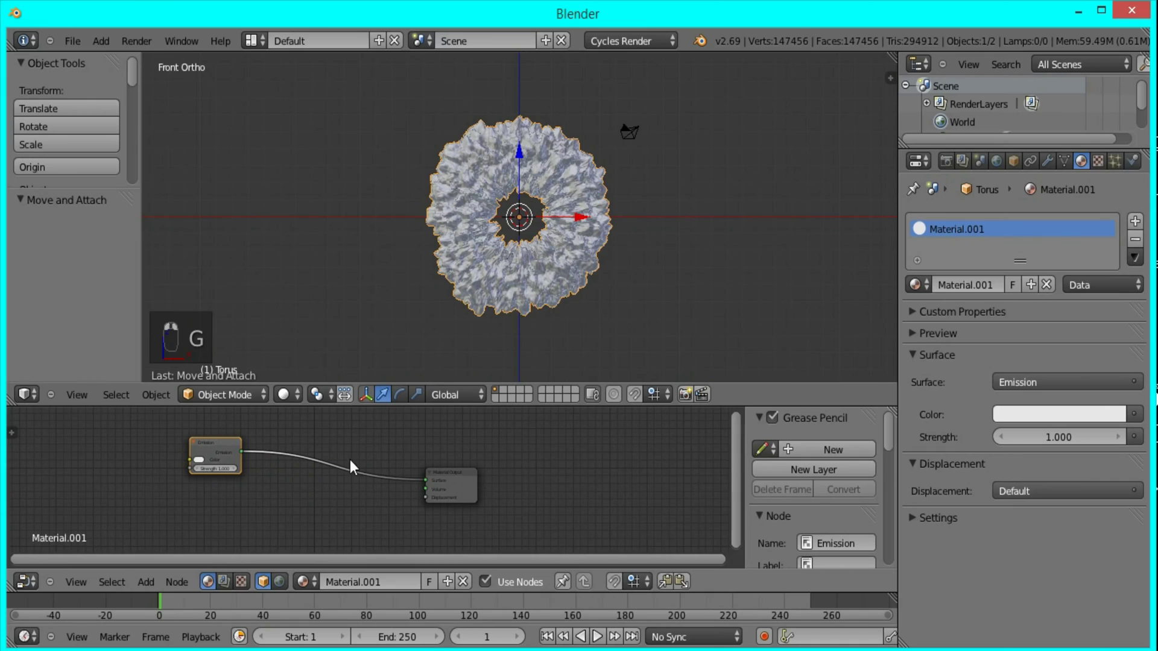
pyautogui.press('shift+a')
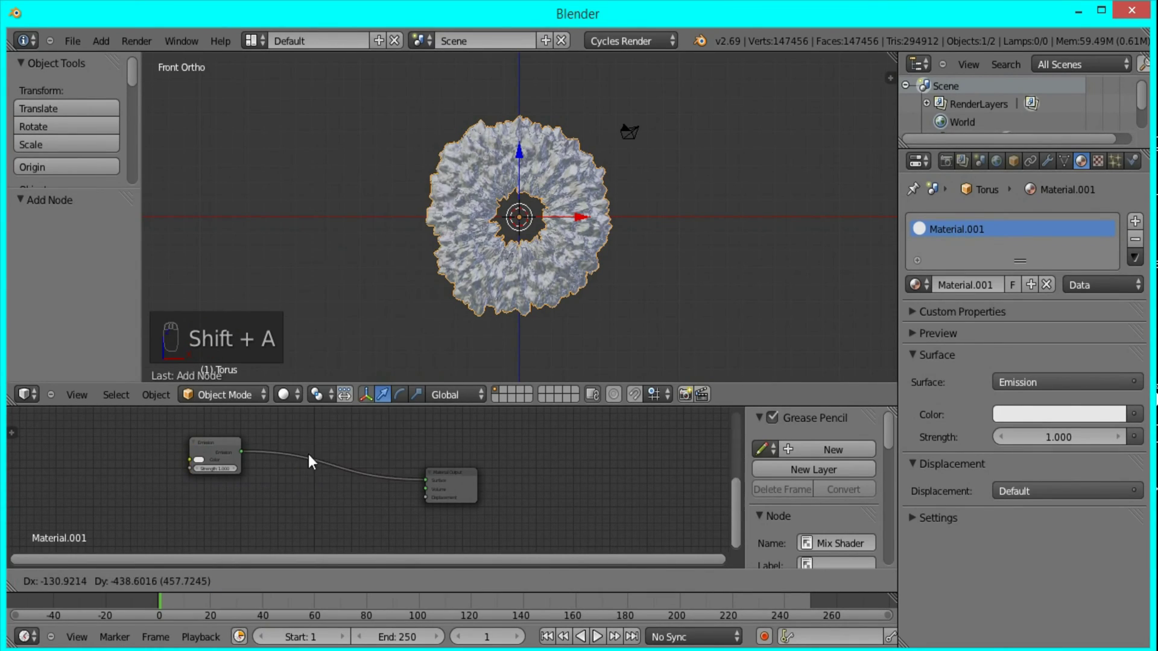
pyautogui.press('shift+a')
pyautogui.click(284, 487)
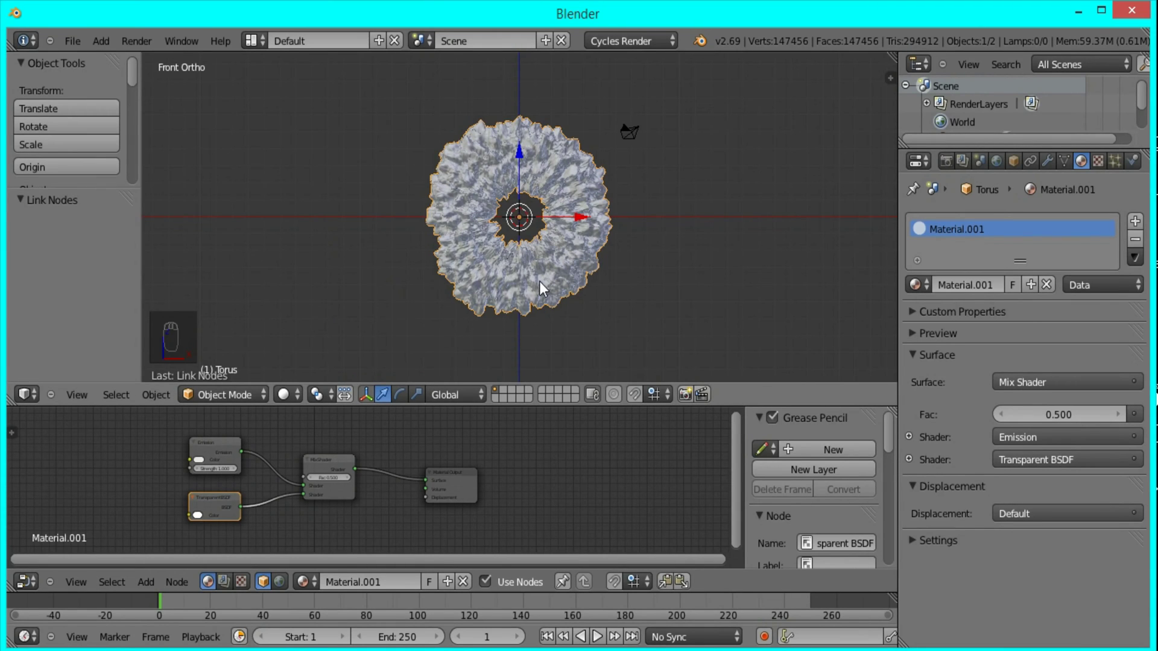
# Switch the viewport to rendered shading and zoom in to inspect the glowing semi-transparent torus
pyautogui.press('shift+z')
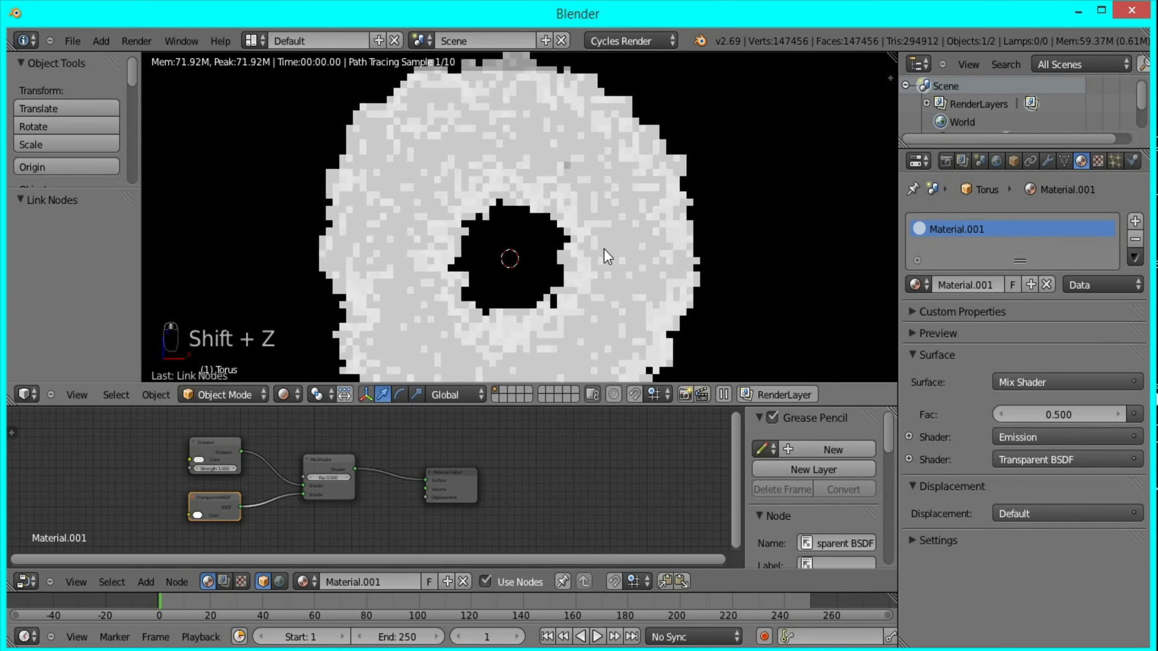
pyautogui.moveTo(568, 148); pyautogui.dragTo(585, 218)
pyautogui.middleClick(530, 239)
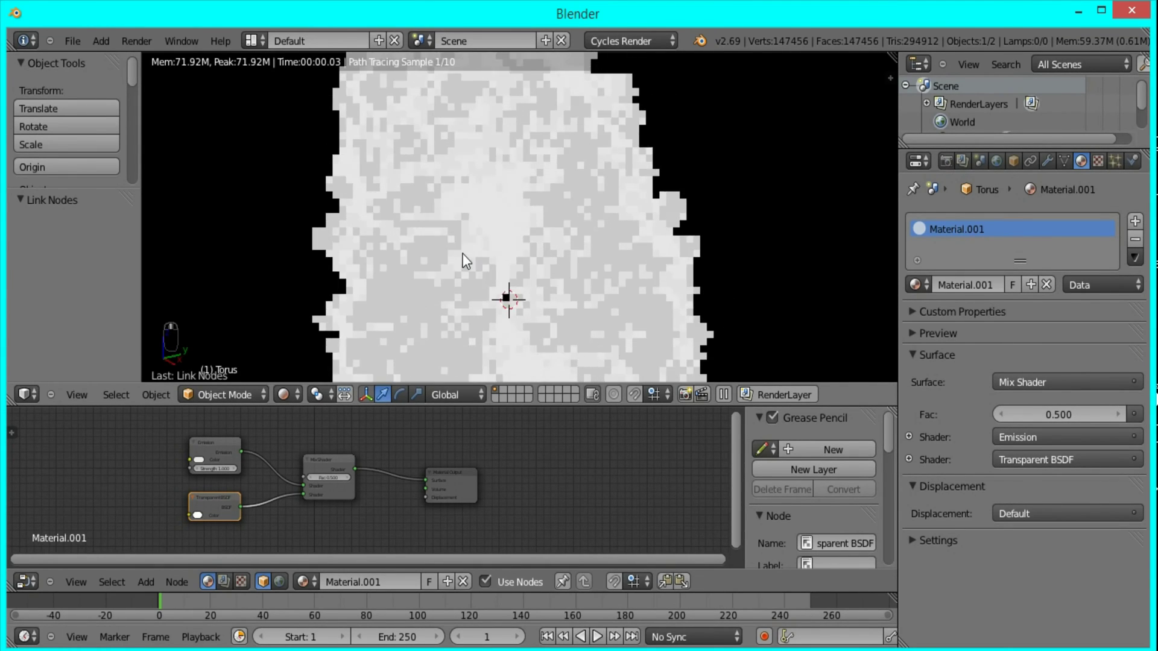
pyautogui.moveTo(518, 264); pyautogui.dragTo(475, 270)
pyautogui.moveTo(569, 210); pyautogui.dragTo(556, 164)
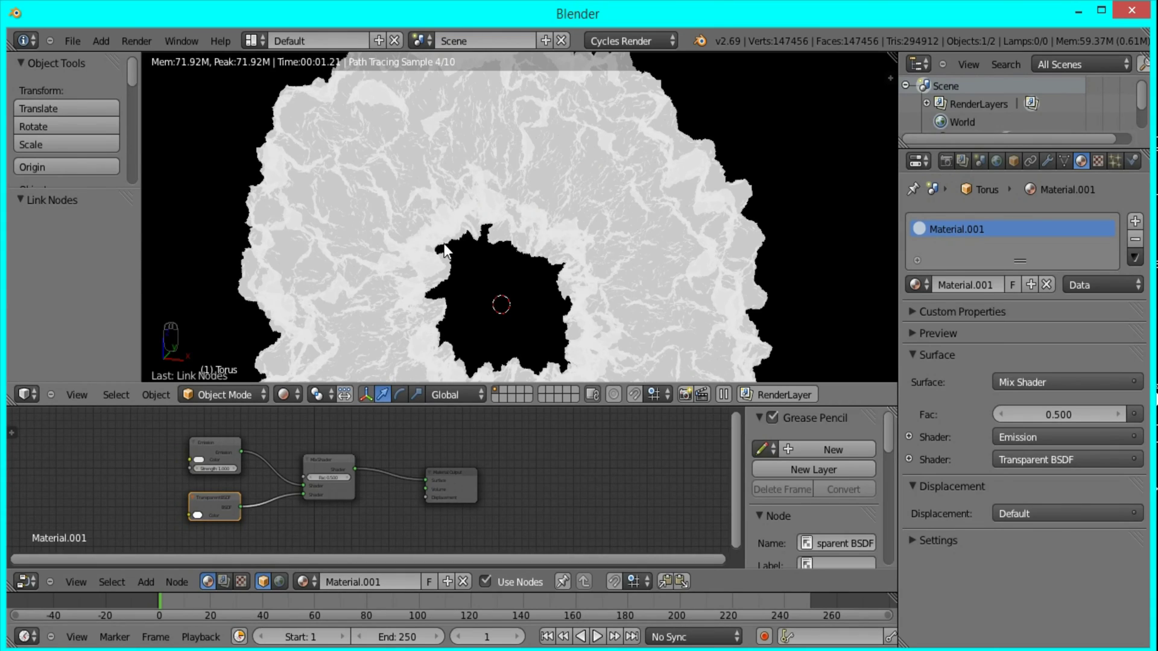
pyautogui.middleClick(454, 245)
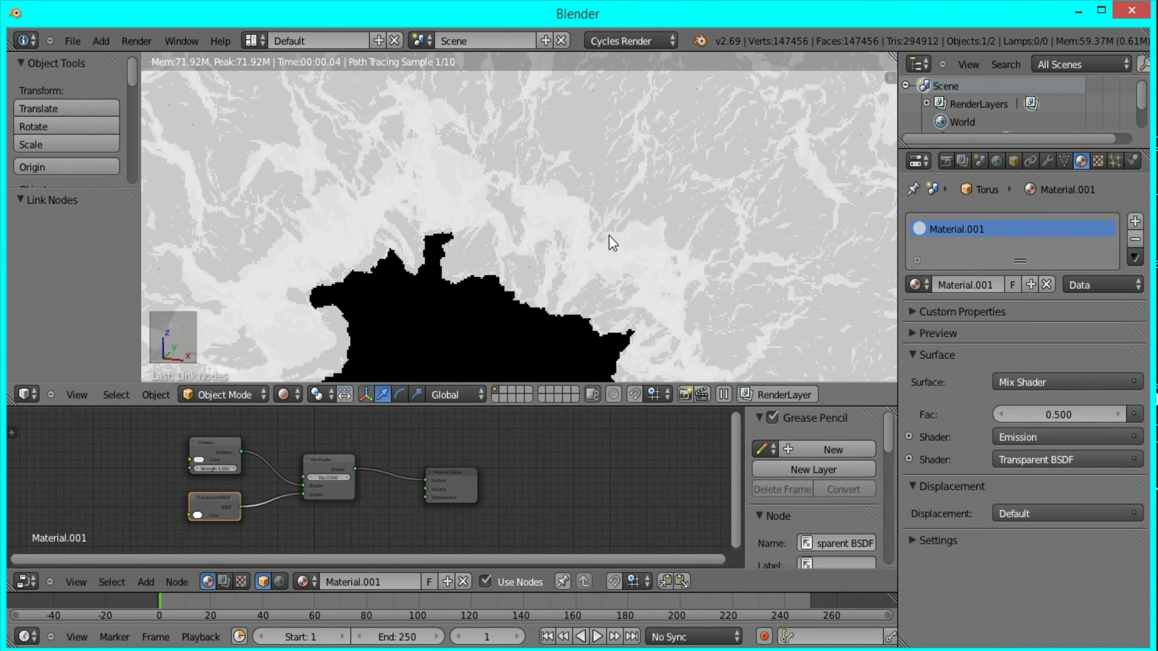
pyautogui.press('KP_1')
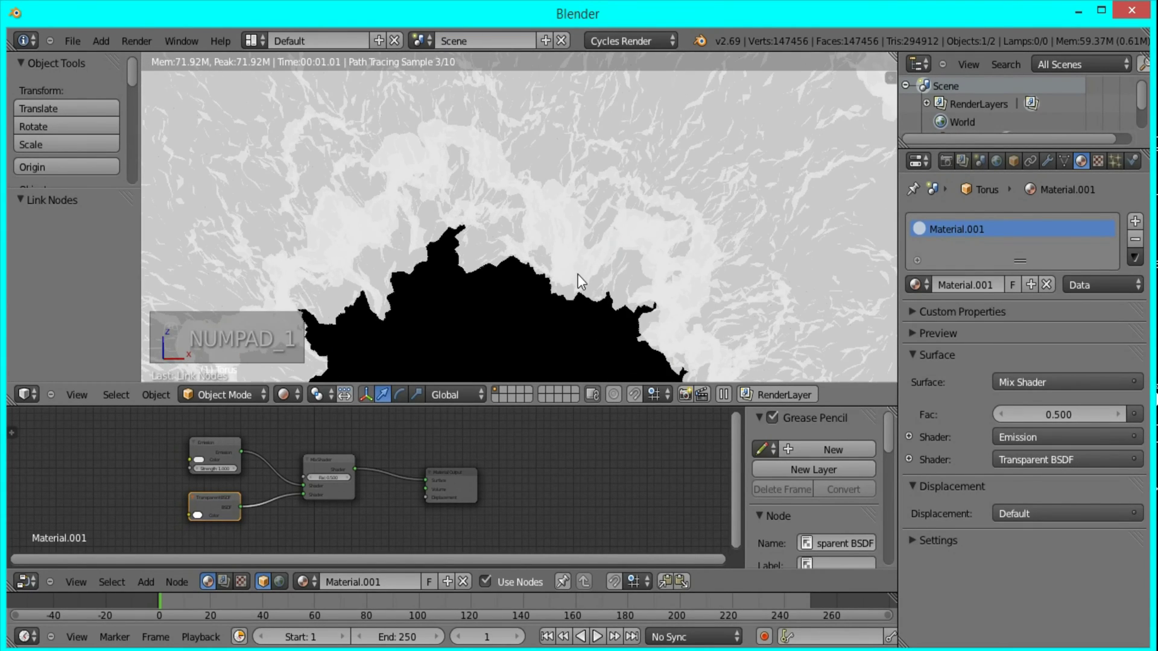
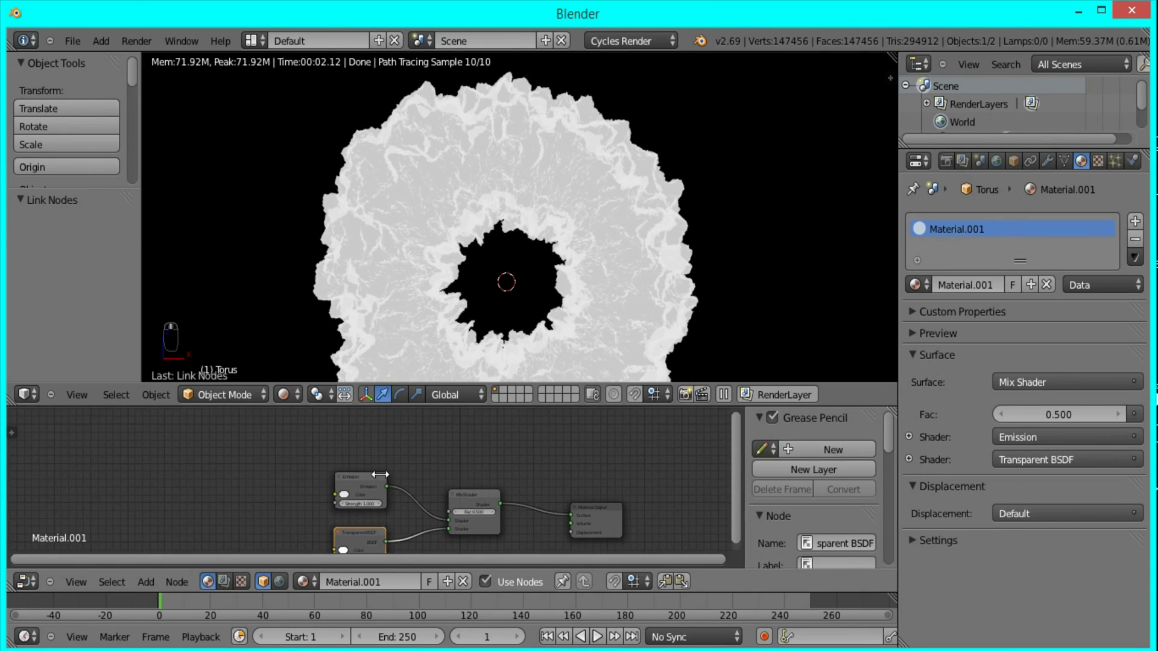
# Add a Layer Weight node driving the Mix Shader factor and soften its blend for an edge glow
pyautogui.press('shift+a')
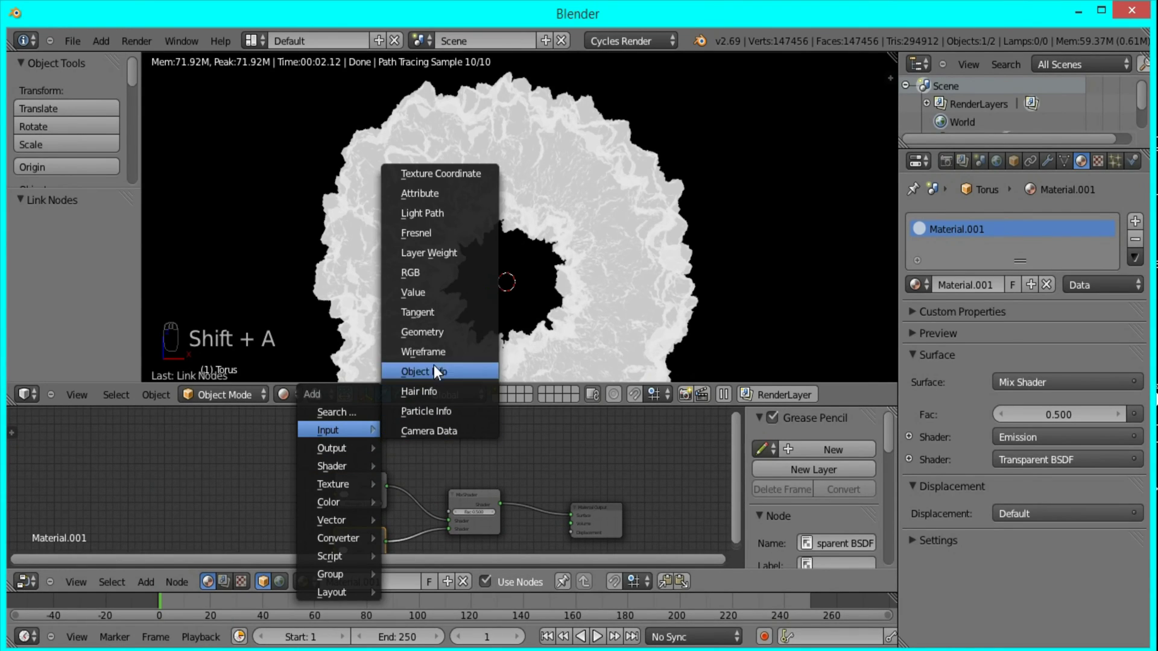
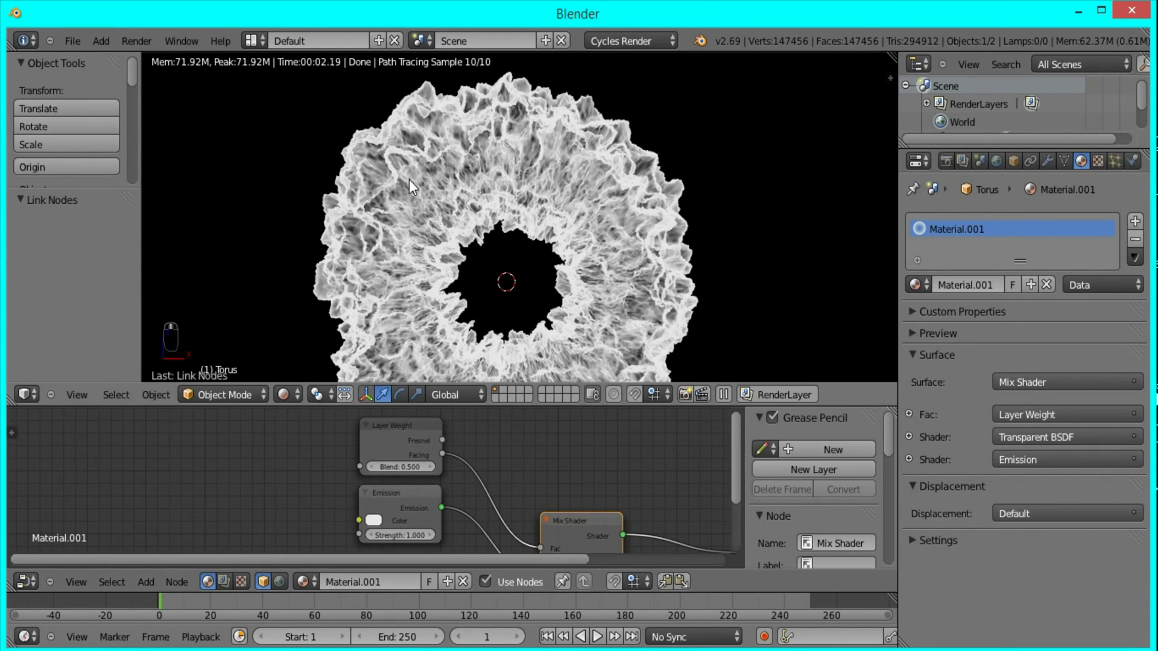
pyautogui.moveTo(575, 394); pyautogui.dragTo(417, 472)
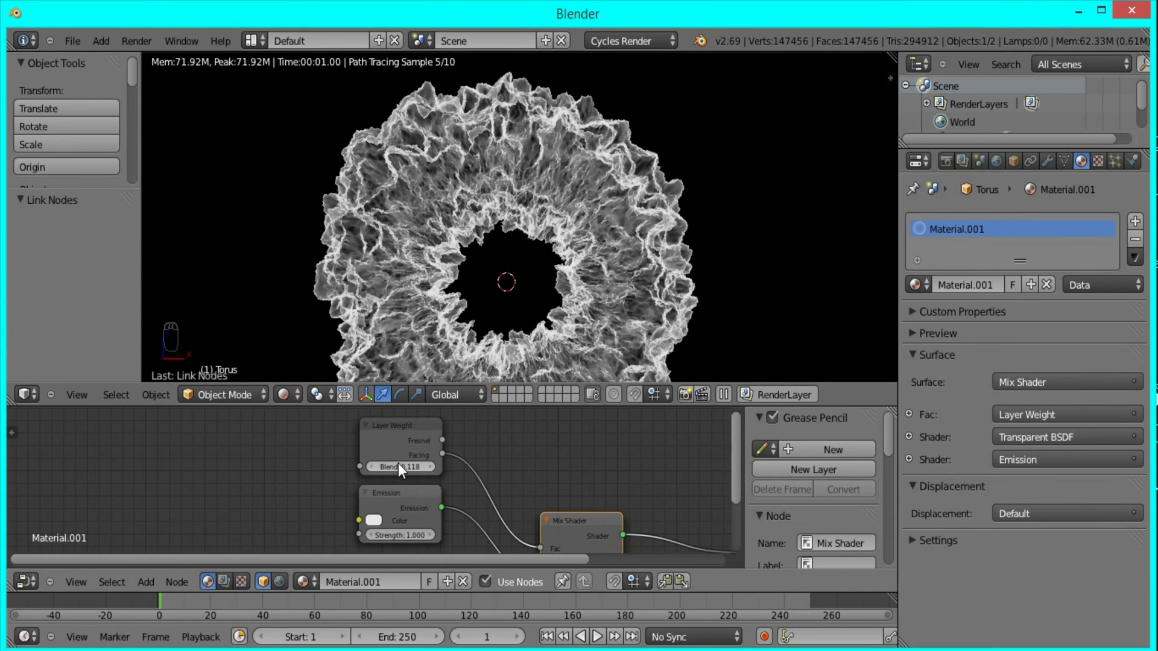
pyautogui.moveTo(409, 473); pyautogui.dragTo(409, 472)
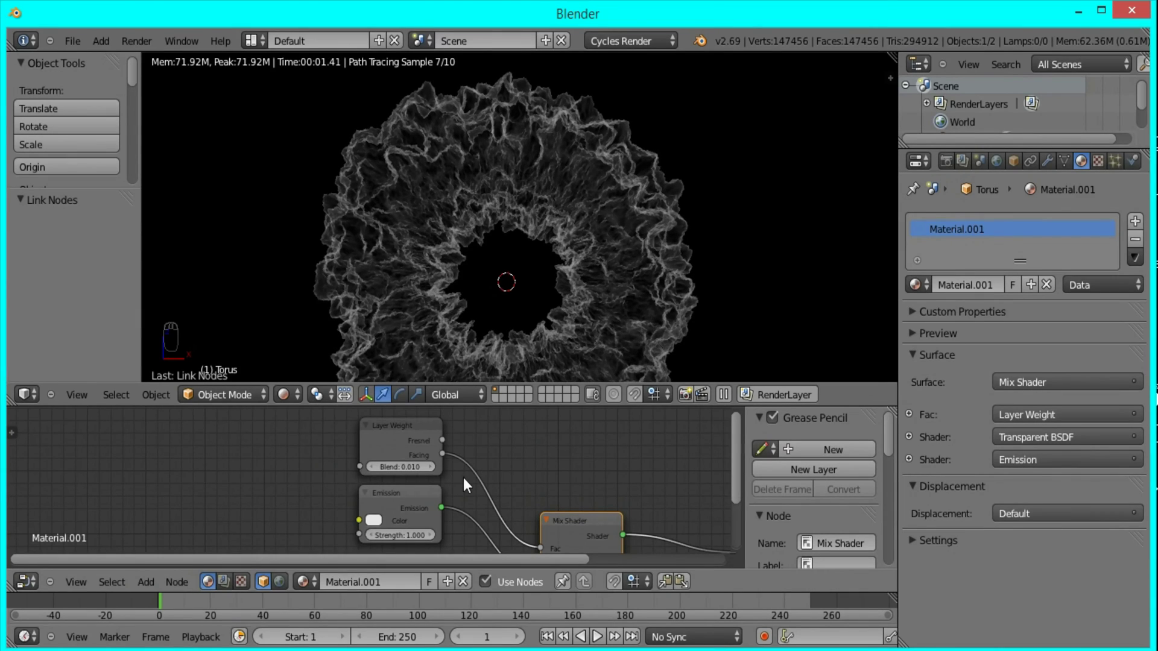
pyautogui.moveTo(415, 471); pyautogui.dragTo(415, 472)
# Swap the Emission shader input on the Mix Shader and check the whole bright-edged torus in preview
pyautogui.click(458, 513)
pyautogui.moveTo(373, 492); pyautogui.dragTo(471, 311)
pyautogui.click(471, 311)
pyautogui.middleClick(484, 212)
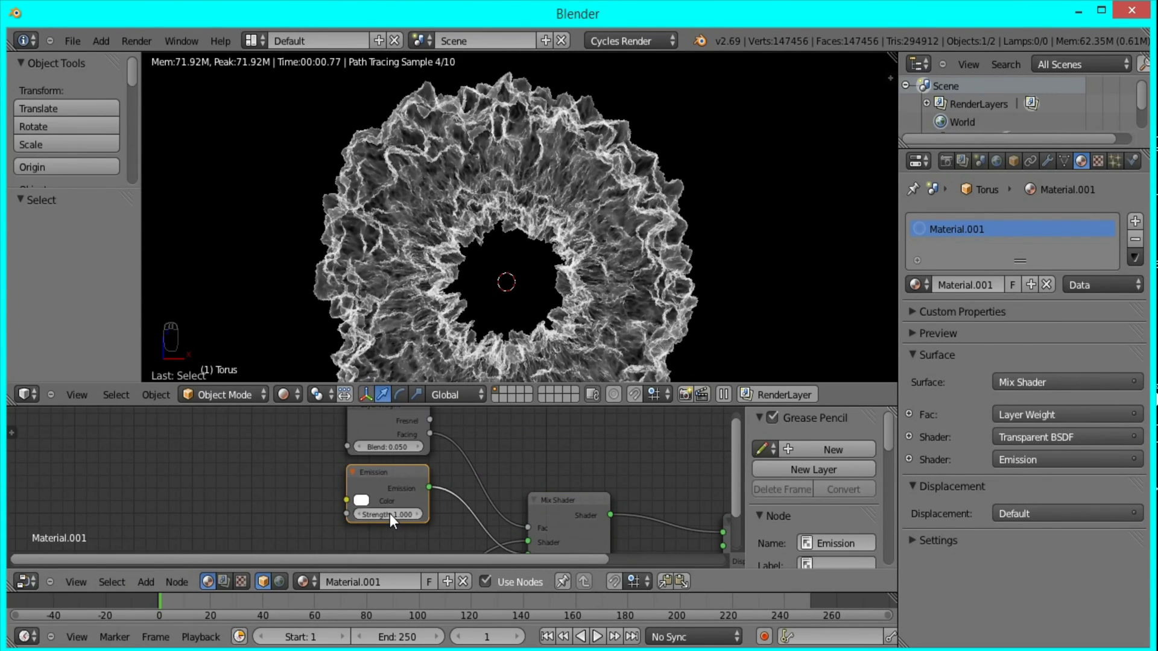
pyautogui.middleClick(395, 520)
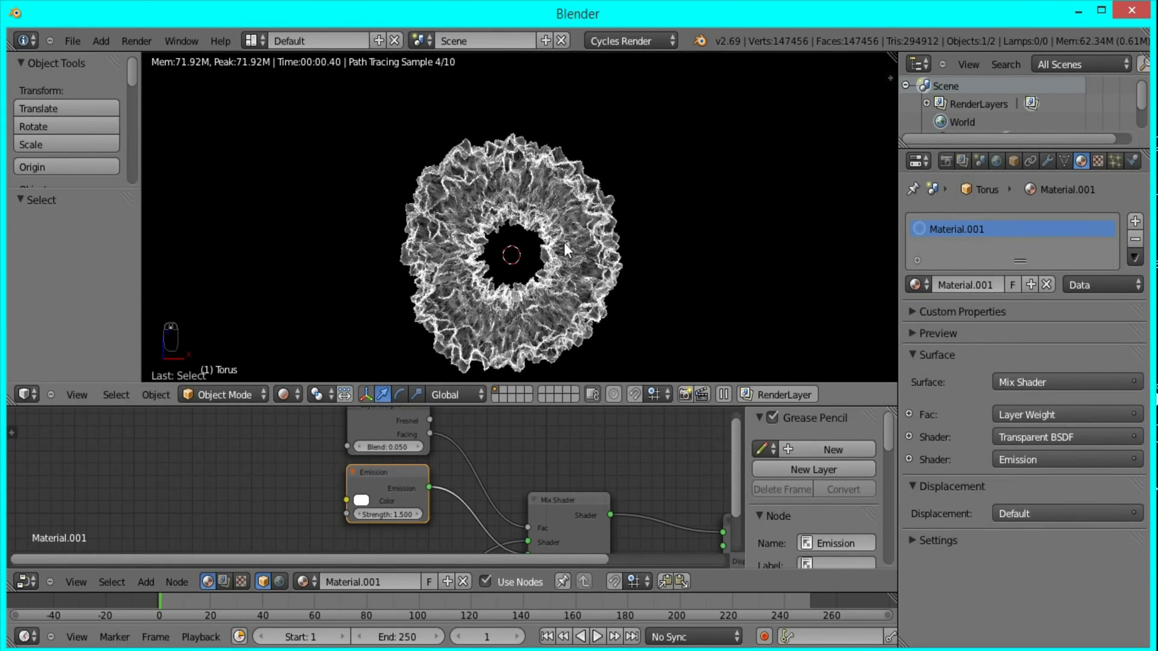
pyautogui.click(240, 411)
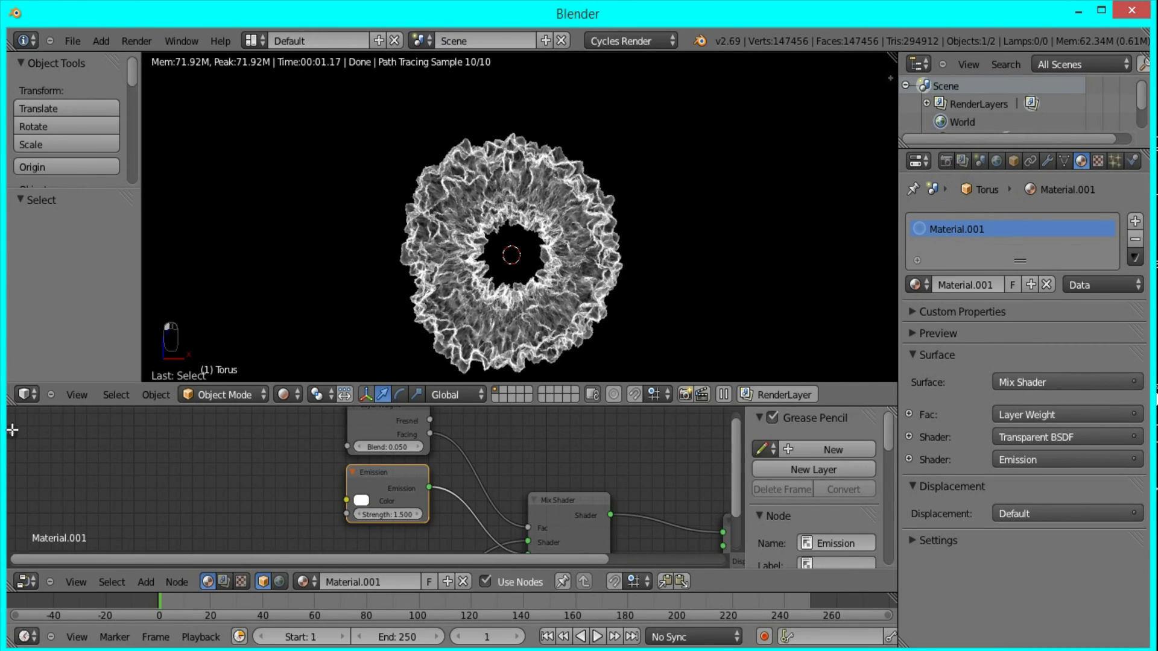
# Return to solid shading, align the camera to the current view and clear its location
pyautogui.press('z')
pyautogui.press('z')
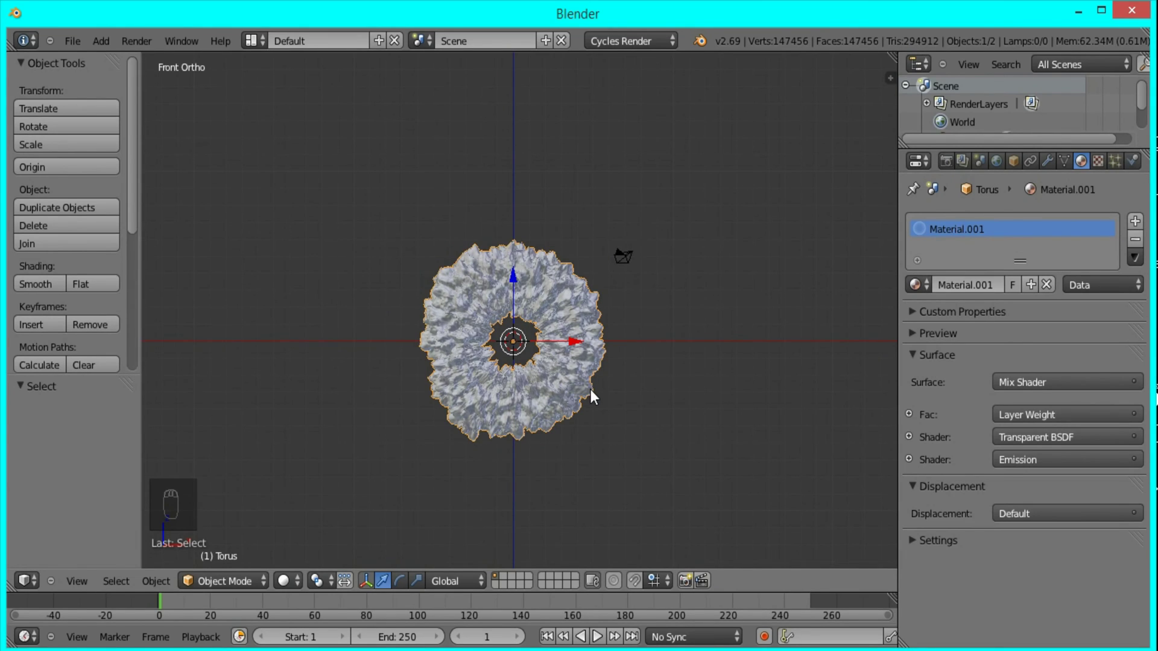
pyautogui.press('ctrl+alt+KP_0')
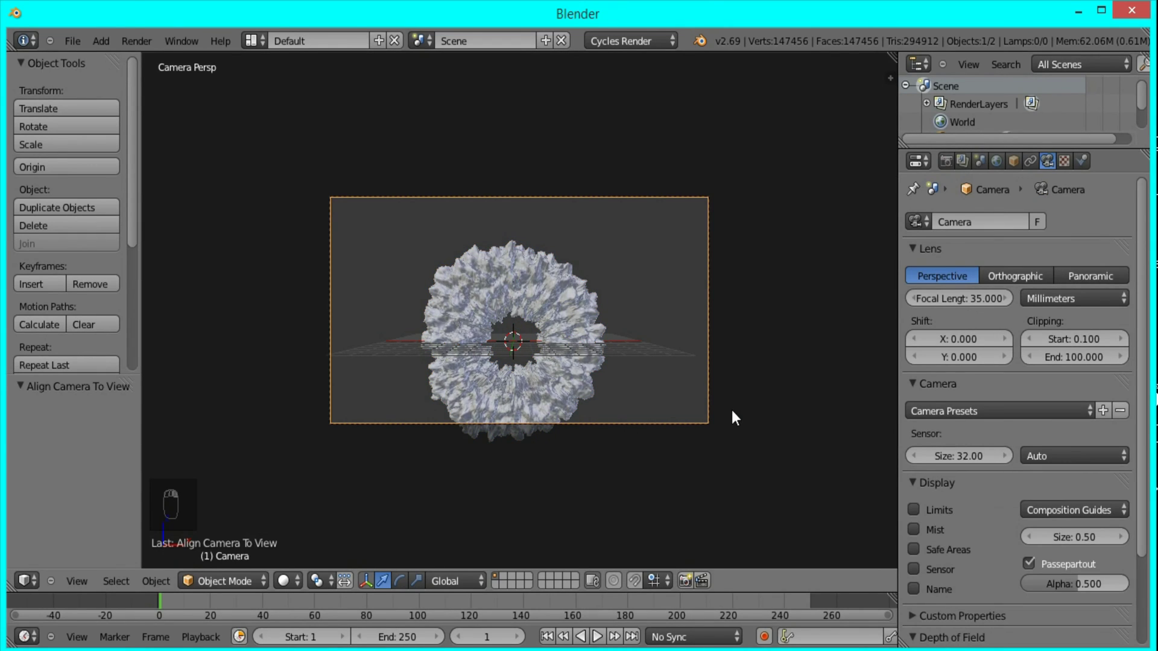
pyautogui.press('alt+g')
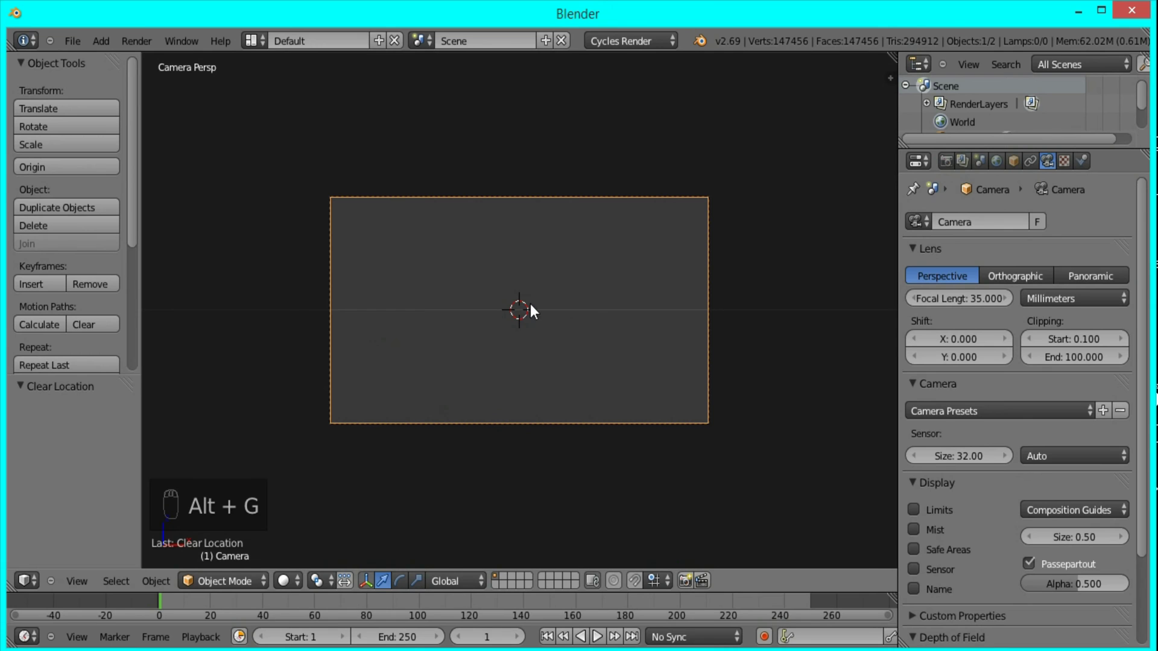
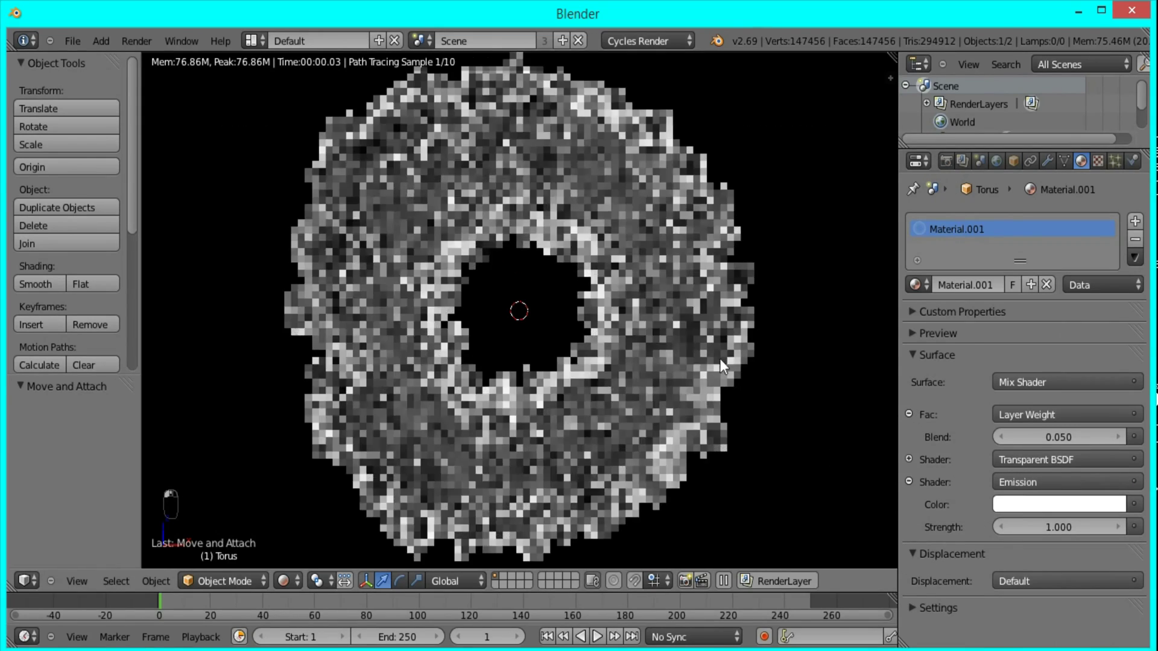
# Lower the Layer Weight blend to 0.010 and check the thin edge glow in rendered shading
pyautogui.moveTo(1034, 425); pyautogui.dragTo(1058, 443)
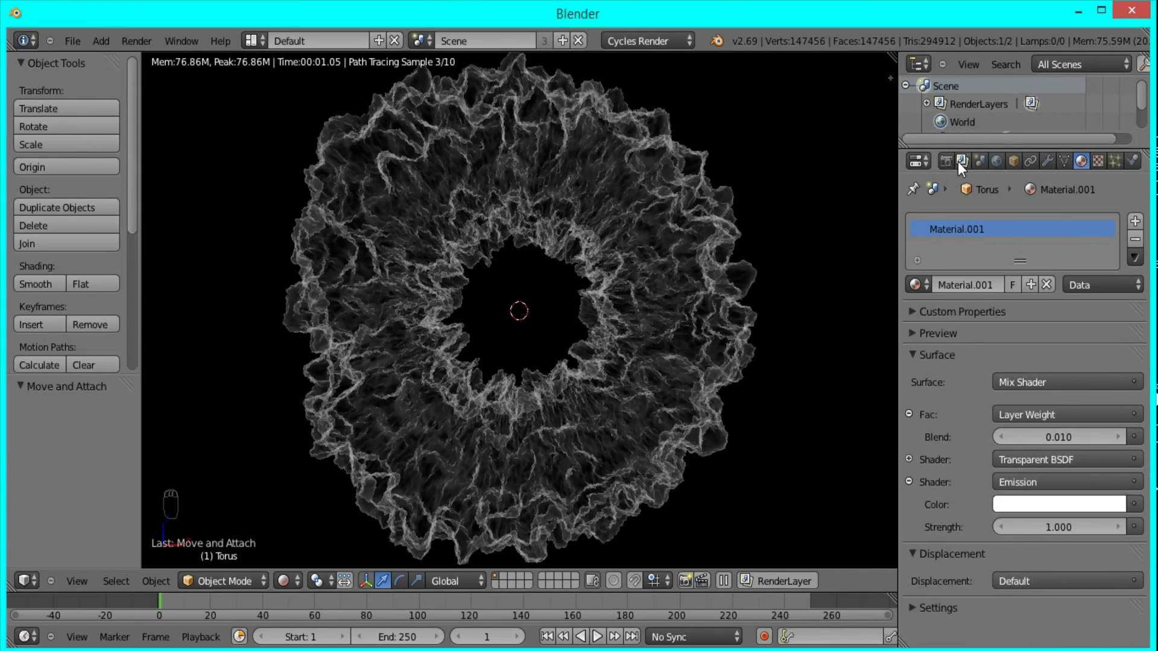
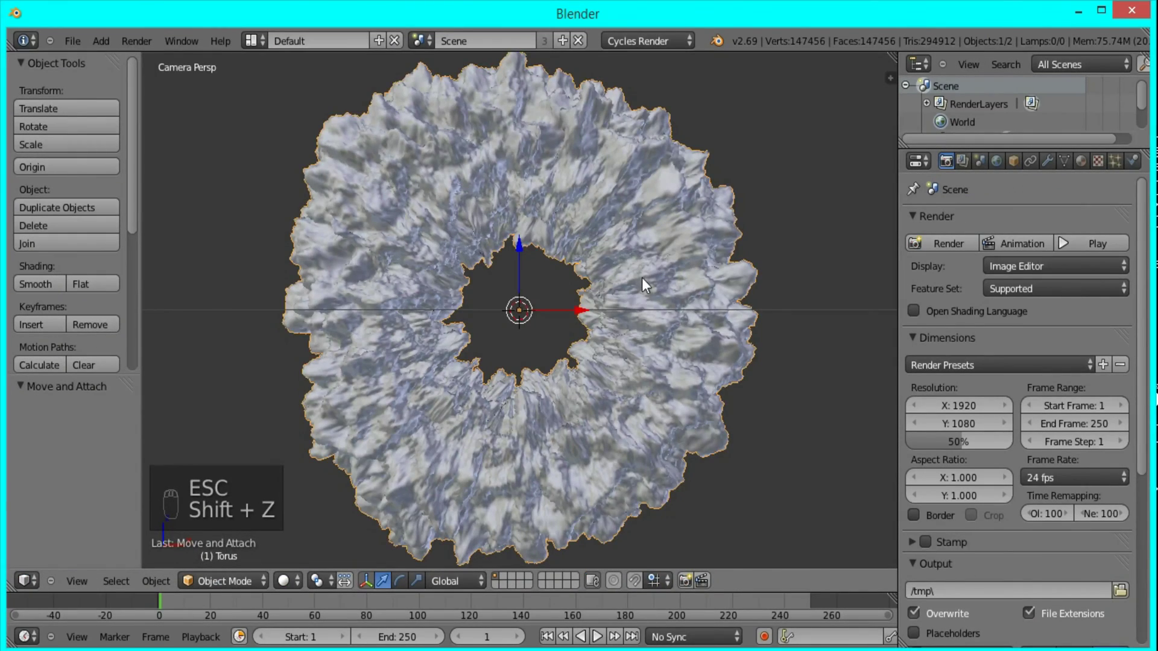
pyautogui.press('shift+z')
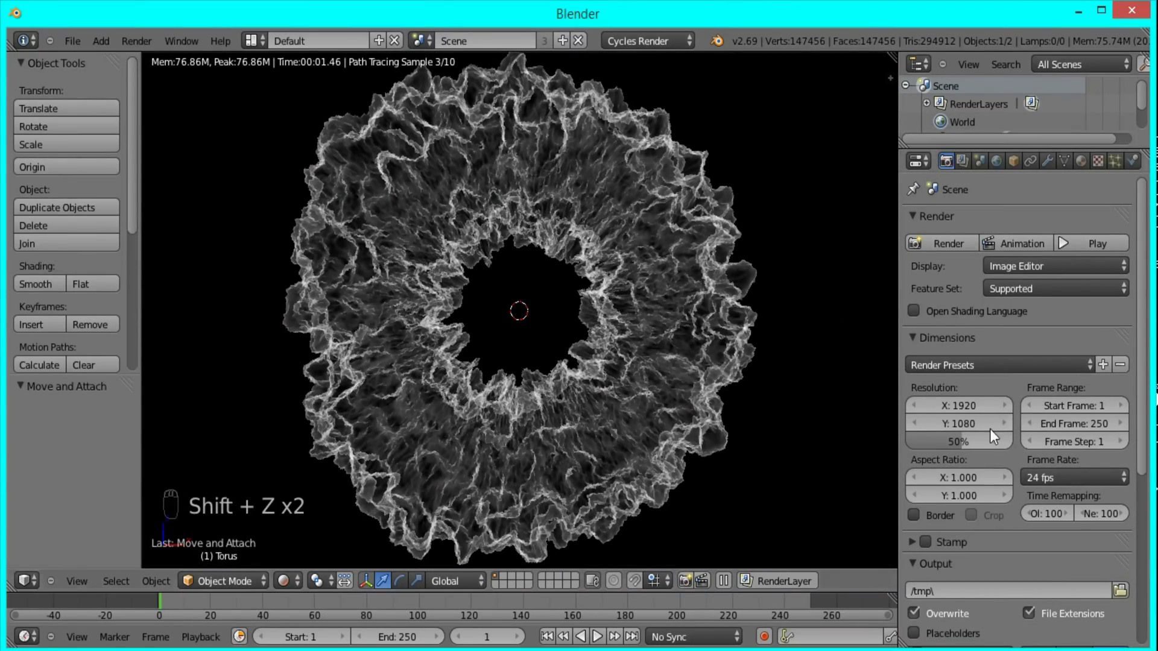